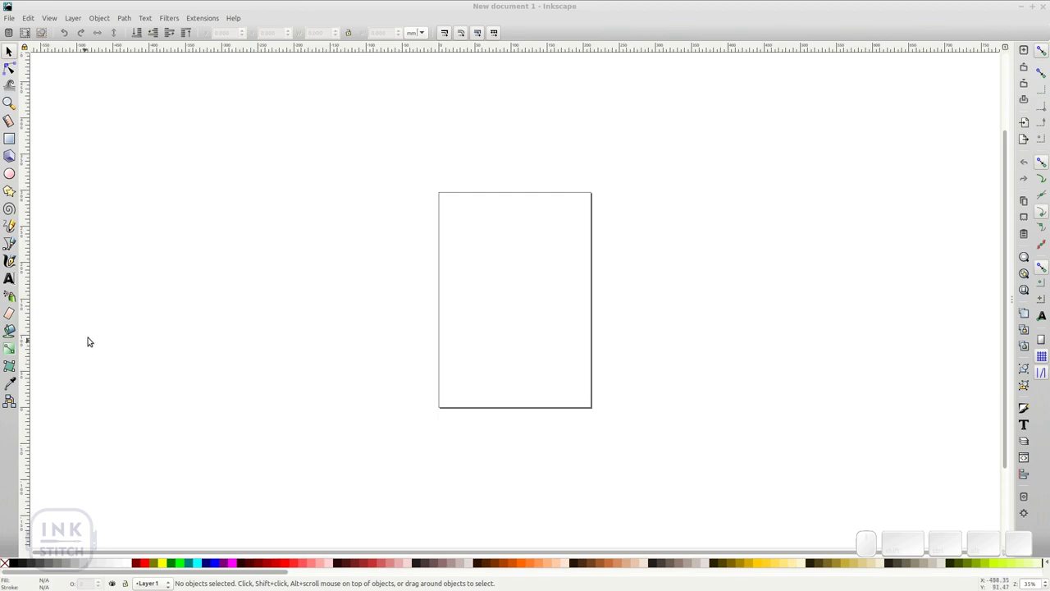
Step: Run Ink/Stitch's Install add-ons for Inkscape and confirm the installation message
{"action": "left_click", "coordinate": [195, 14]}
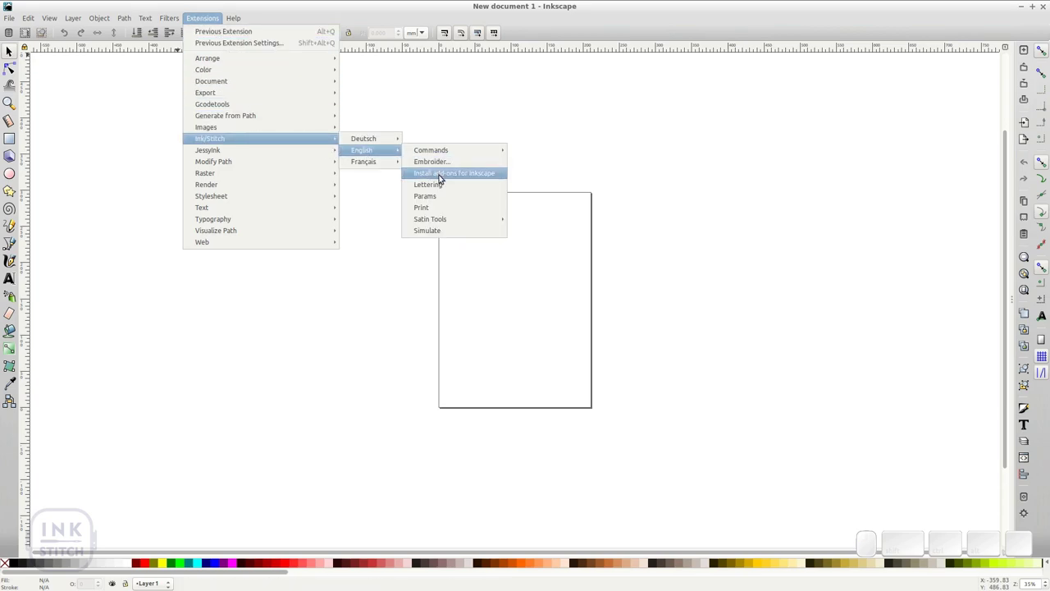
{"action": "left_click", "coordinate": [440, 174]}
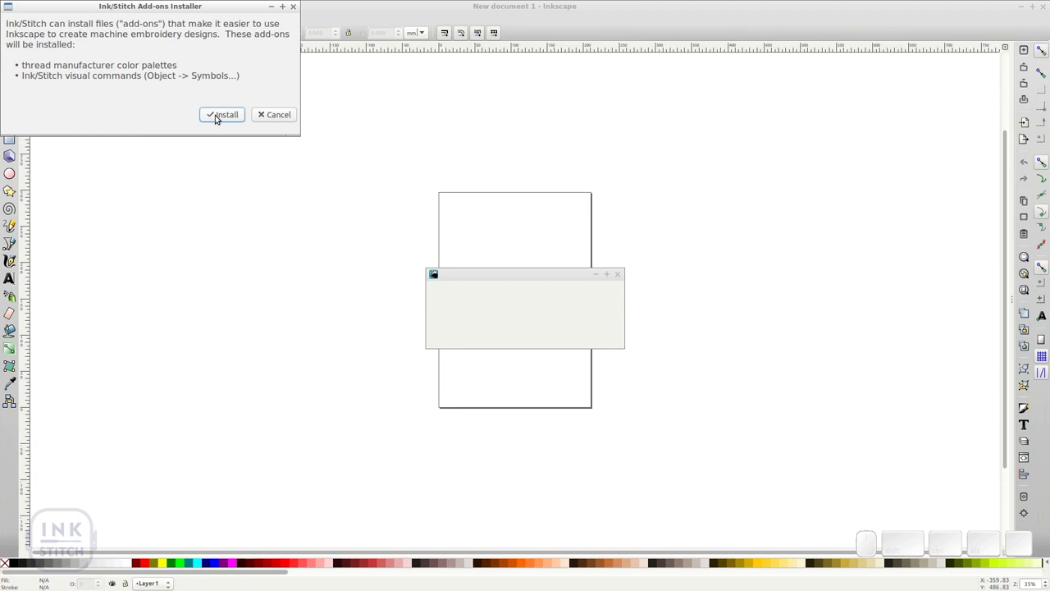
{"action": "left_click", "coordinate": [218, 115]}
{"action": "left_click", "coordinate": [238, 115]}
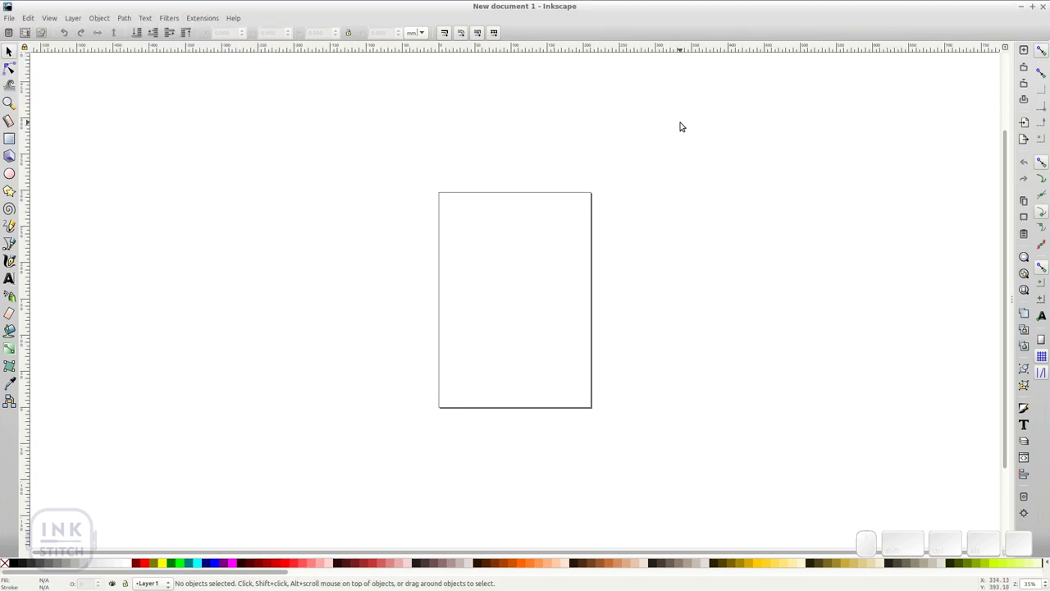
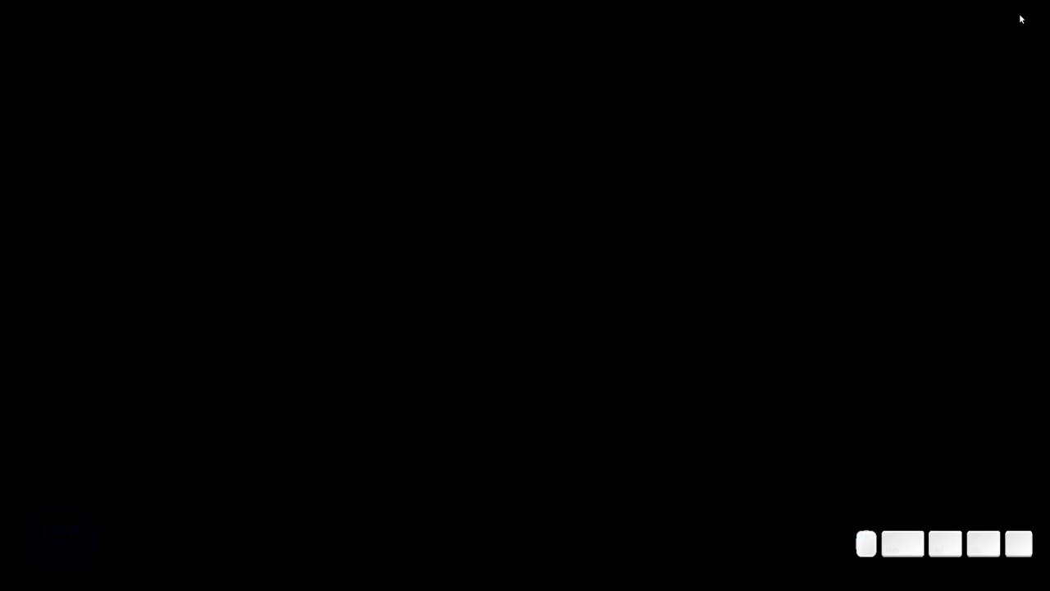
Step: After restarting, switch the swatches panel to an Ink/Stitch thread manufacturer palette
{"action": "key", "text": "i"}
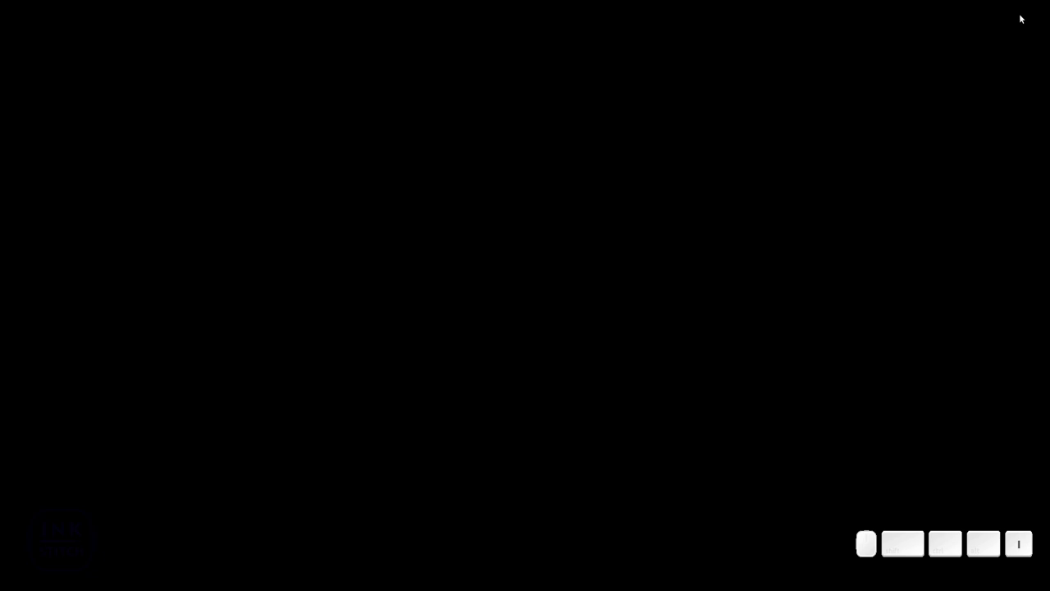
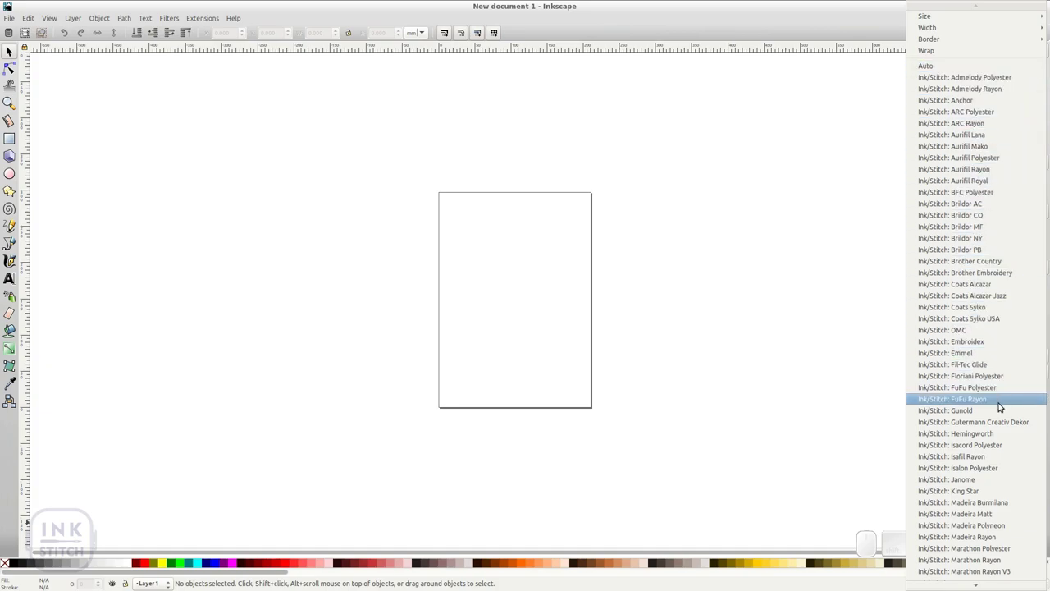
{"action": "left_click", "coordinate": [999, 409]}
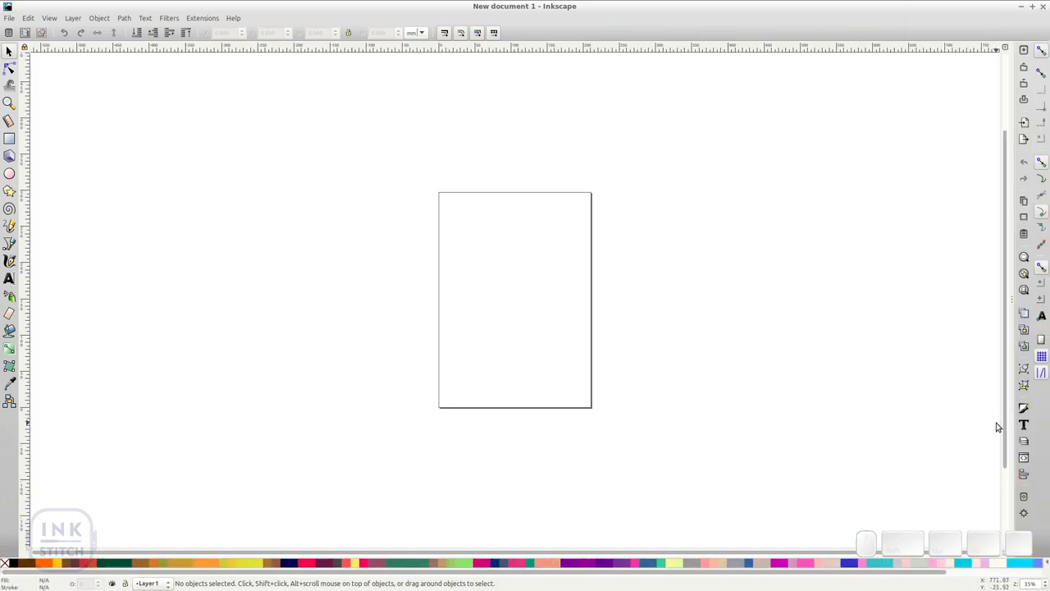
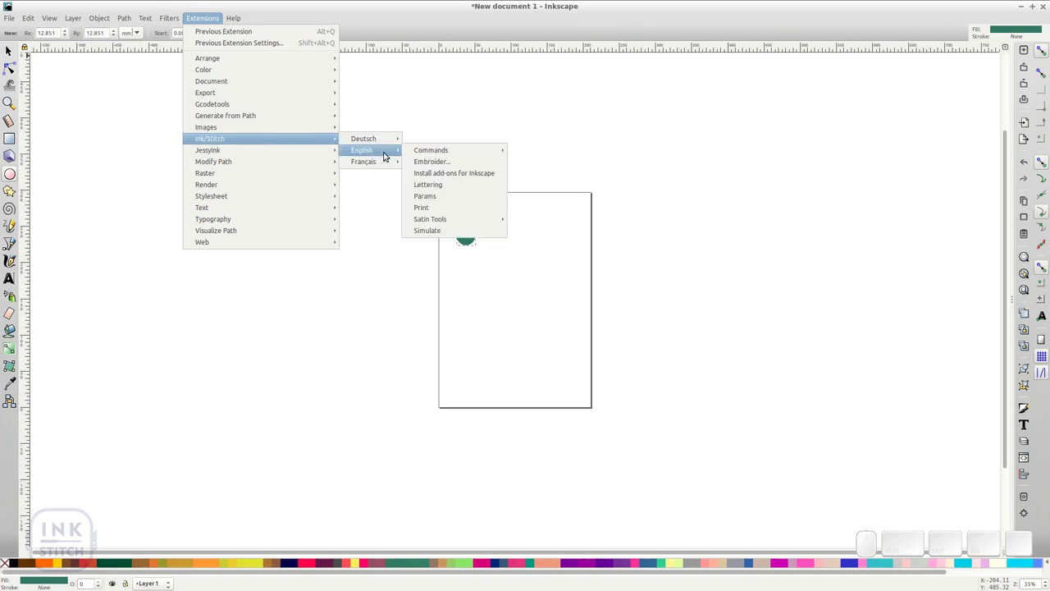
Step: Convert the drawn circles to paths via Object to Path and clear the selection
{"action": "left_click", "coordinate": [428, 208]}
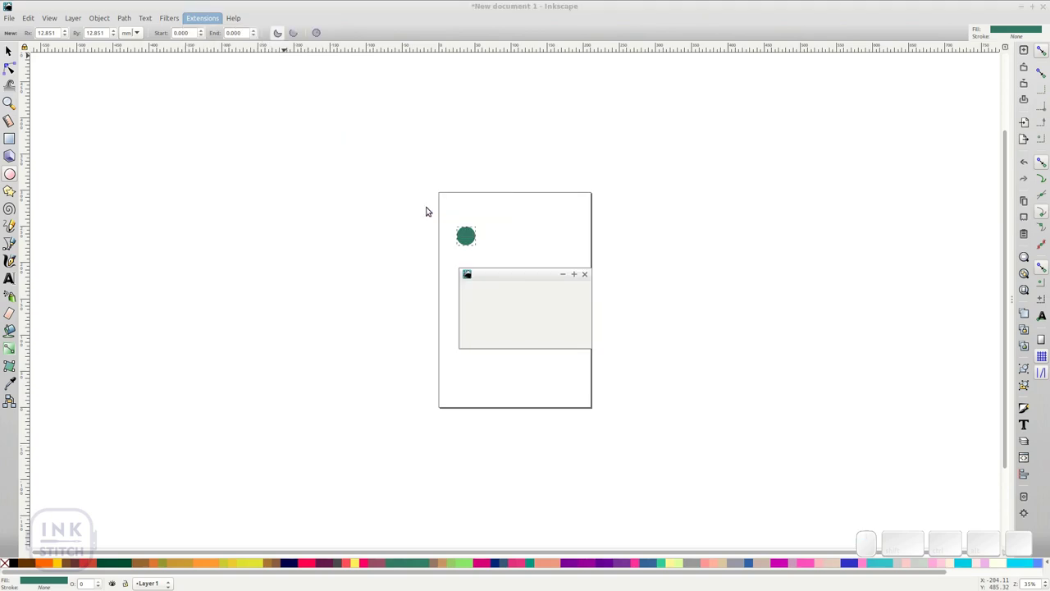
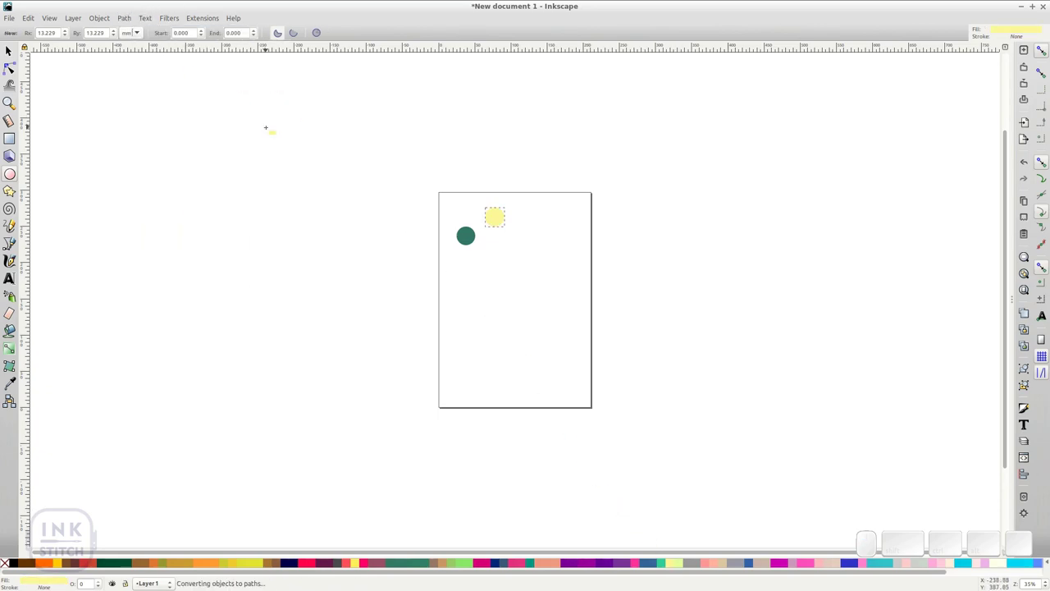
{"action": "left_click", "coordinate": [11, 50]}
{"action": "left_click", "coordinate": [238, 146]}
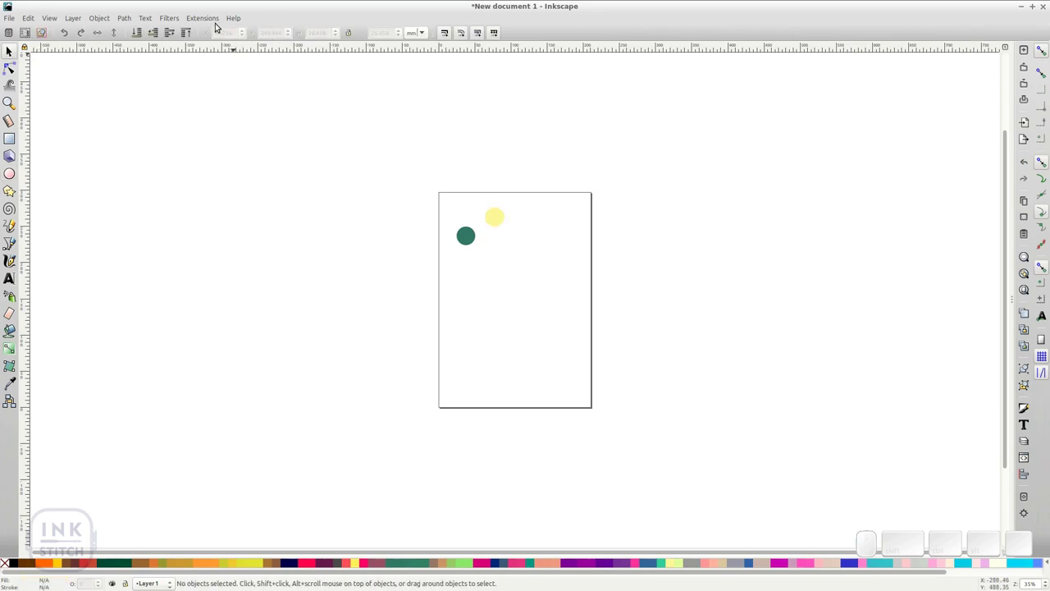
{"action": "left_click", "coordinate": [205, 20]}
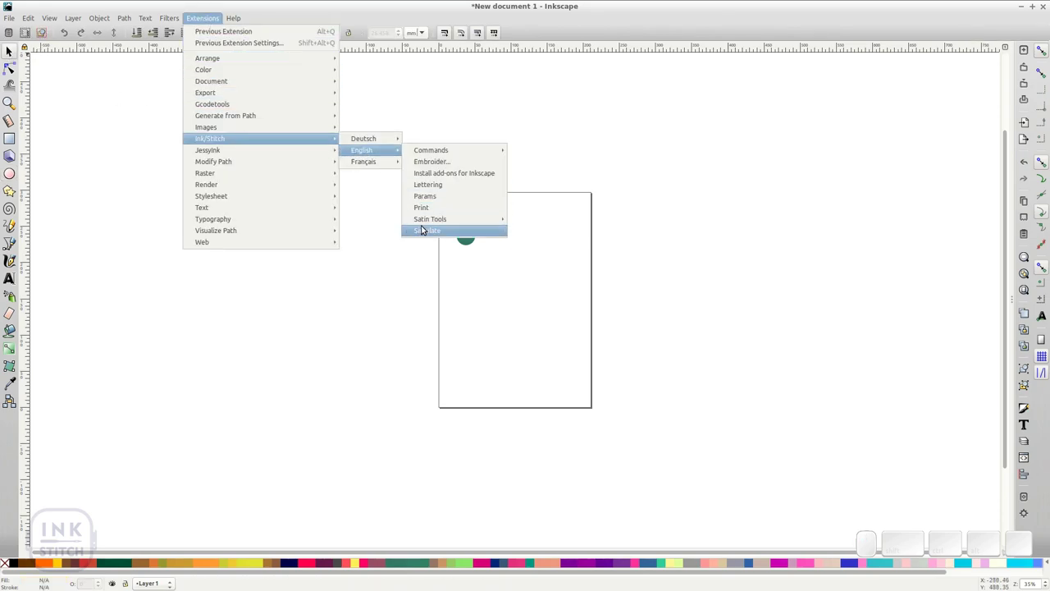
{"action": "left_click", "coordinate": [426, 232]}
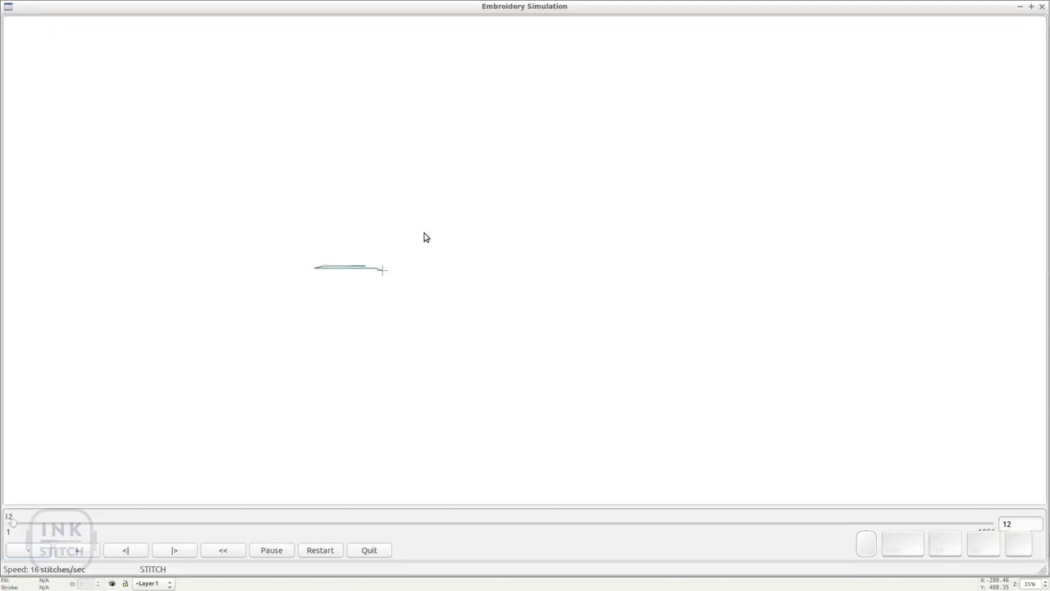
{"action": "key", "text": "Up"}
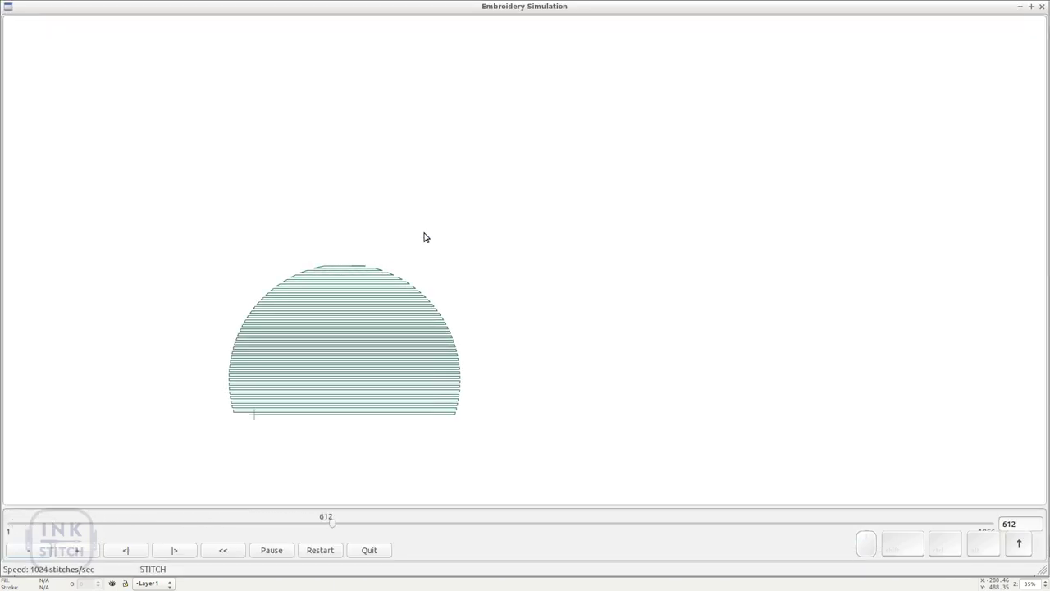
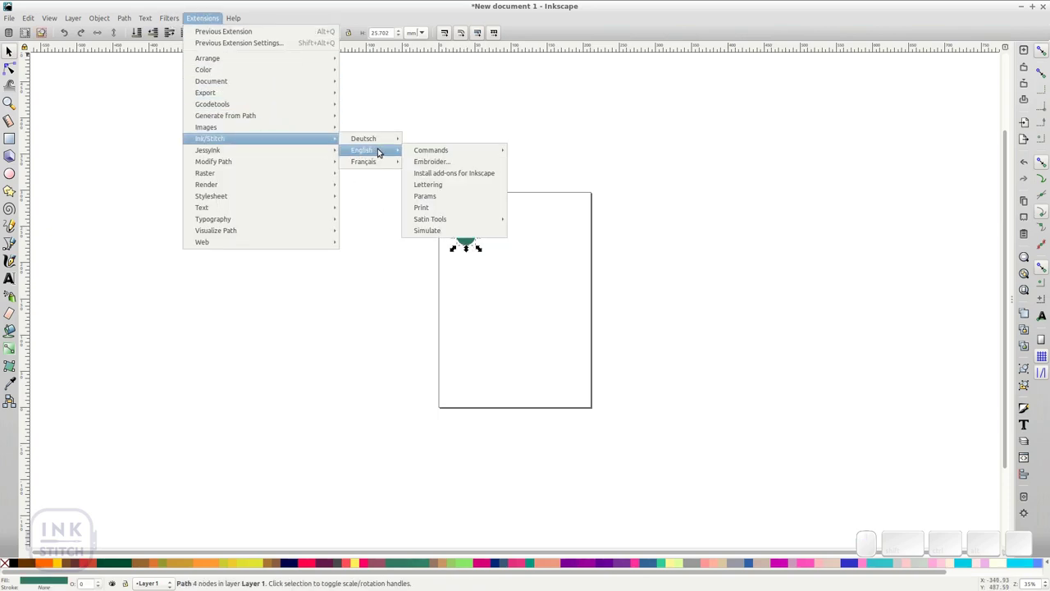
Step: Attach an 'ignore this object' command to the green circle, apply, close and zoom to inspect it
{"action": "left_click", "coordinate": [523, 172]}
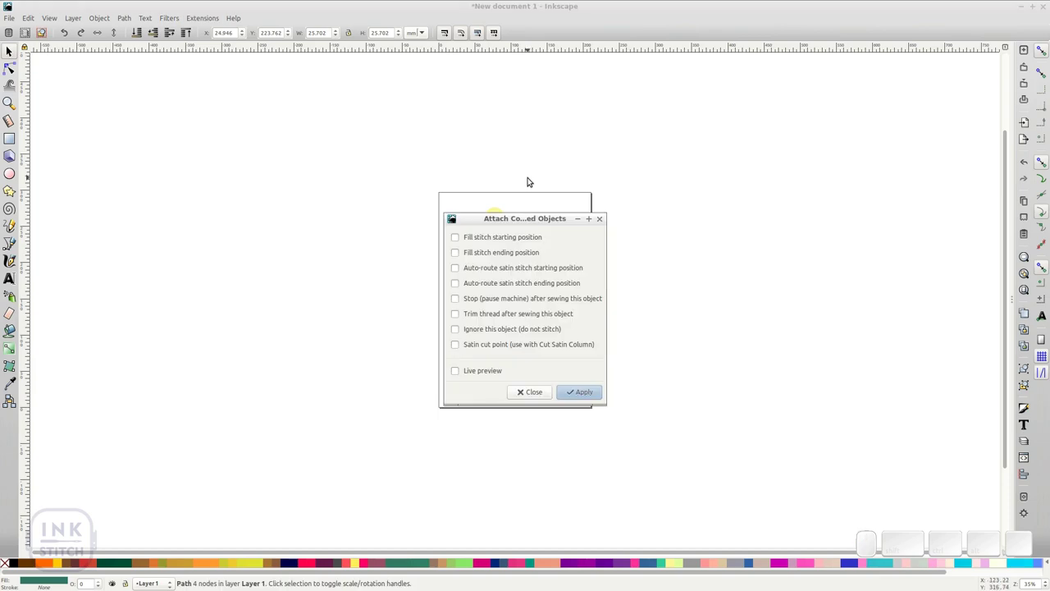
{"action": "left_click", "coordinate": [472, 327]}
{"action": "left_click", "coordinate": [456, 329]}
{"action": "left_click", "coordinate": [584, 396]}
{"action": "left_click", "coordinate": [539, 390]}
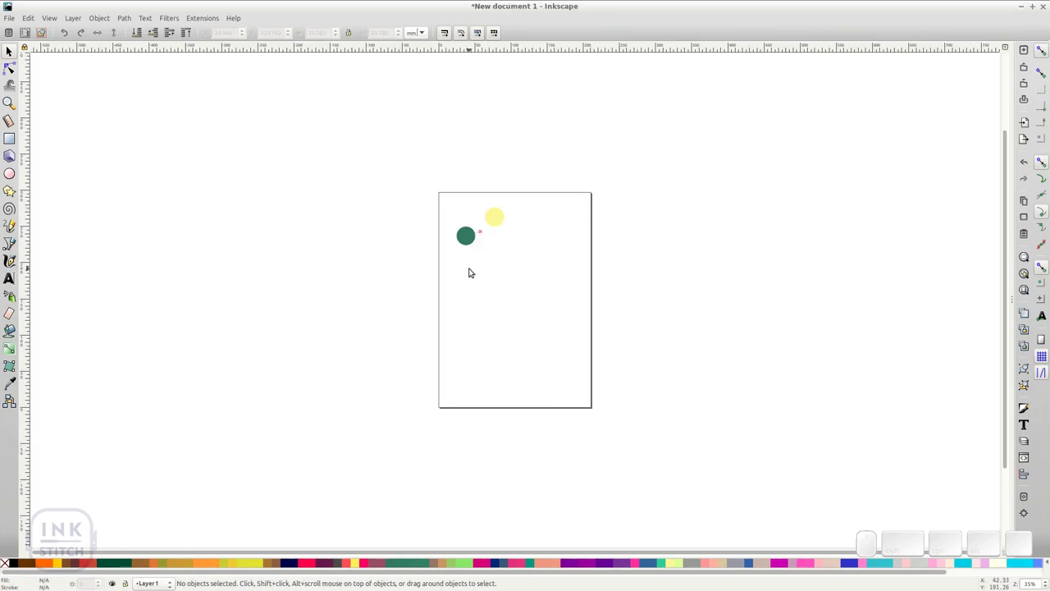
{"action": "scroll", "scroll_direction": "up", "scroll_amount": 3}
{"action": "scroll", "scroll_direction": "down", "scroll_amount": 3}
{"action": "scroll", "scroll_direction": "up", "scroll_amount": 3}
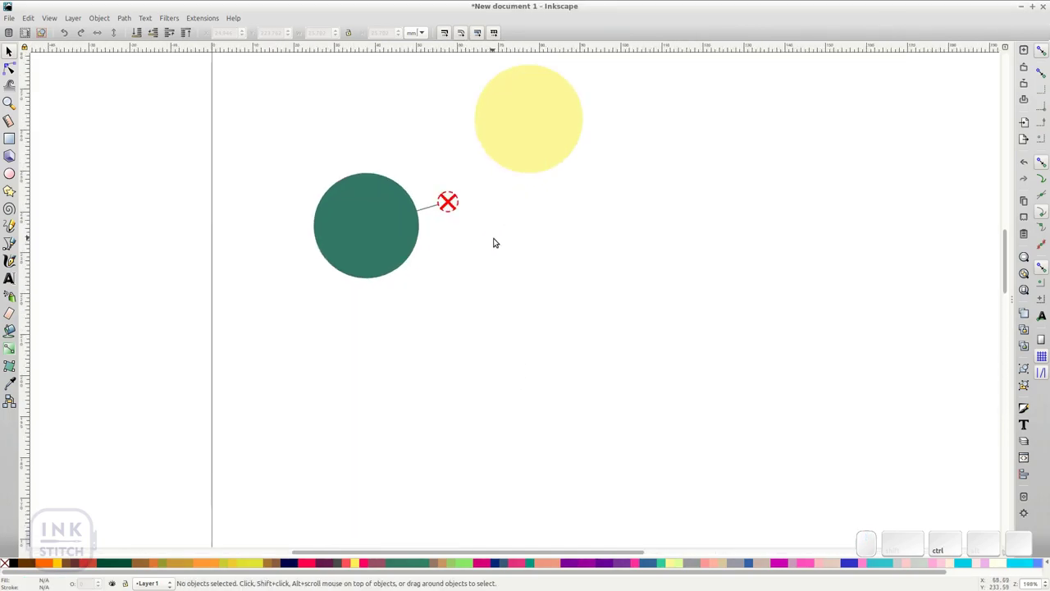
{"action": "scroll", "scroll_direction": "up", "scroll_amount": 3}
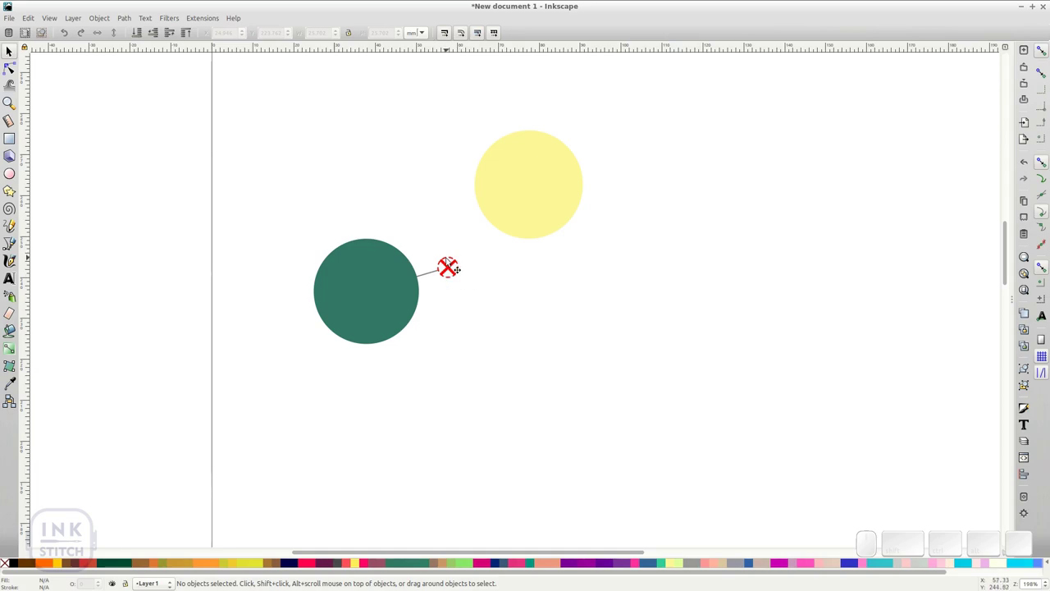
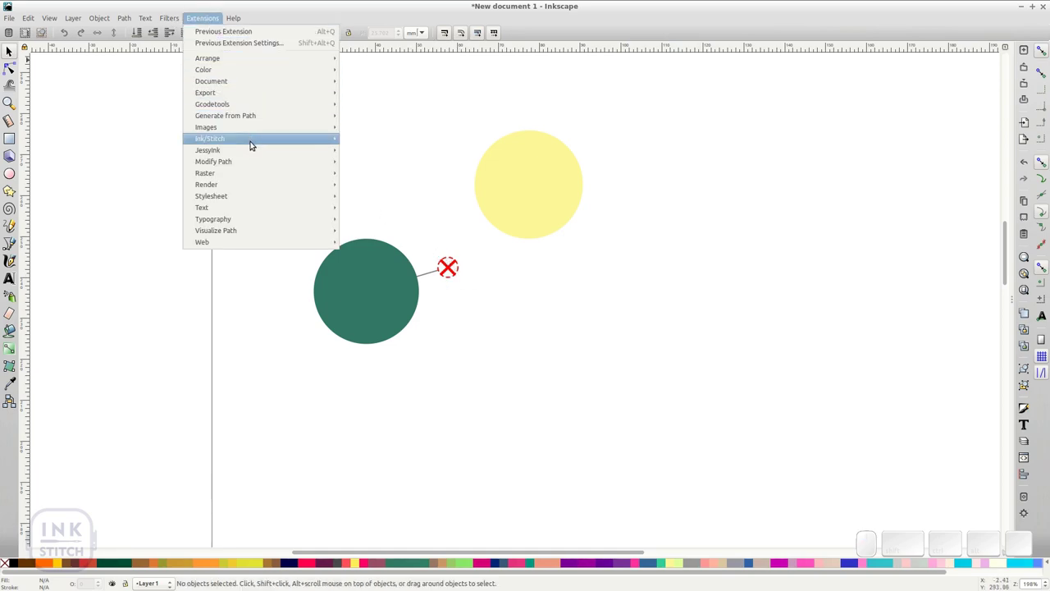
{"action": "left_click", "coordinate": [436, 231]}
{"action": "key", "text": "Up"}
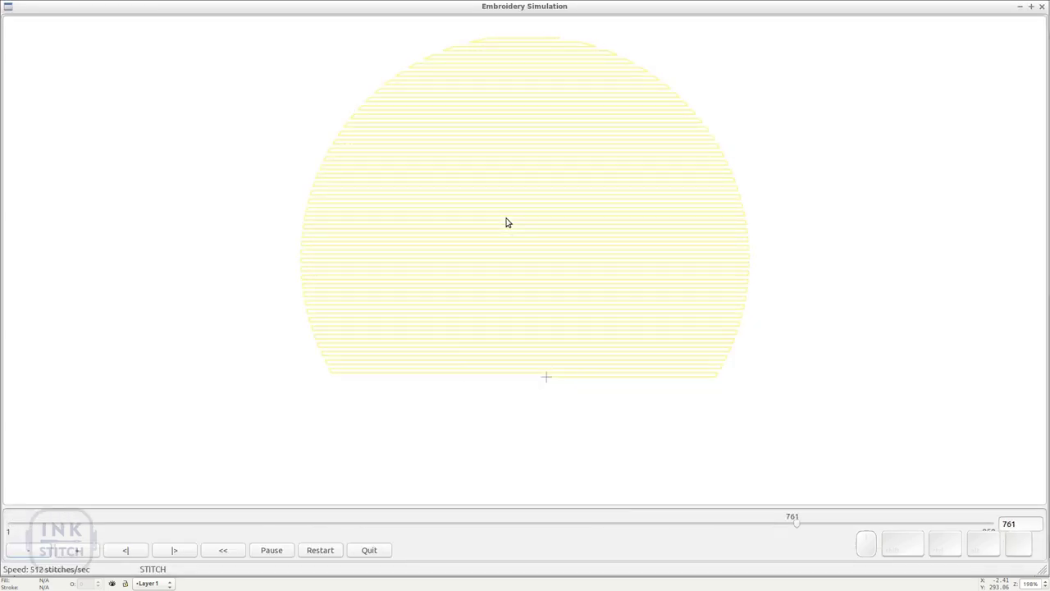
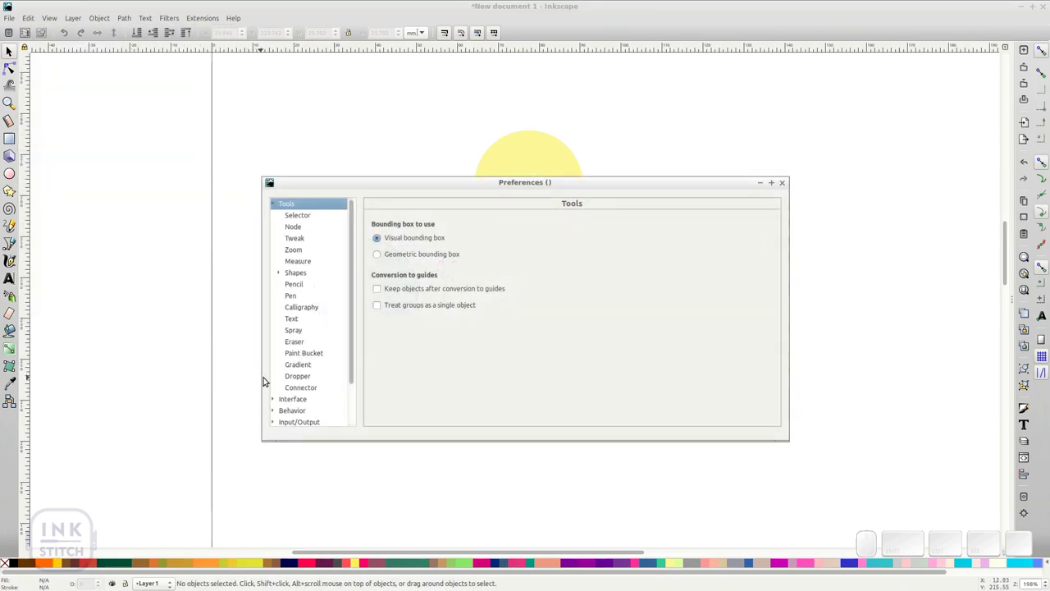
Step: In Keyboard Shortcuts preferences, assign Shift+Ctrl+P to Ink/Stitch Params (No preferences)
{"action": "left_click", "coordinate": [275, 396]}
{"action": "scroll", "scroll_direction": "down", "scroll_amount": 3}
{"action": "left_click", "coordinate": [320, 351]}
{"action": "left_click", "coordinate": [443, 241]}
{"action": "key", "text": "s"}
{"action": "left_click", "coordinate": [378, 374]}
{"action": "scroll", "scroll_direction": "down", "scroll_amount": 3}
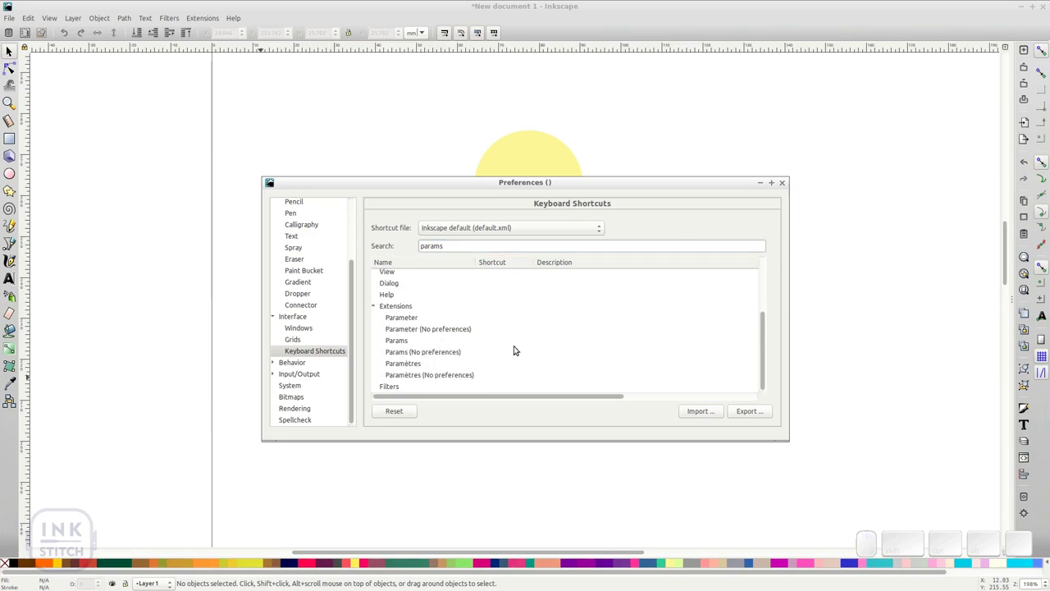
{"action": "left_click", "coordinate": [492, 354]}
{"action": "left_click", "coordinate": [496, 352]}
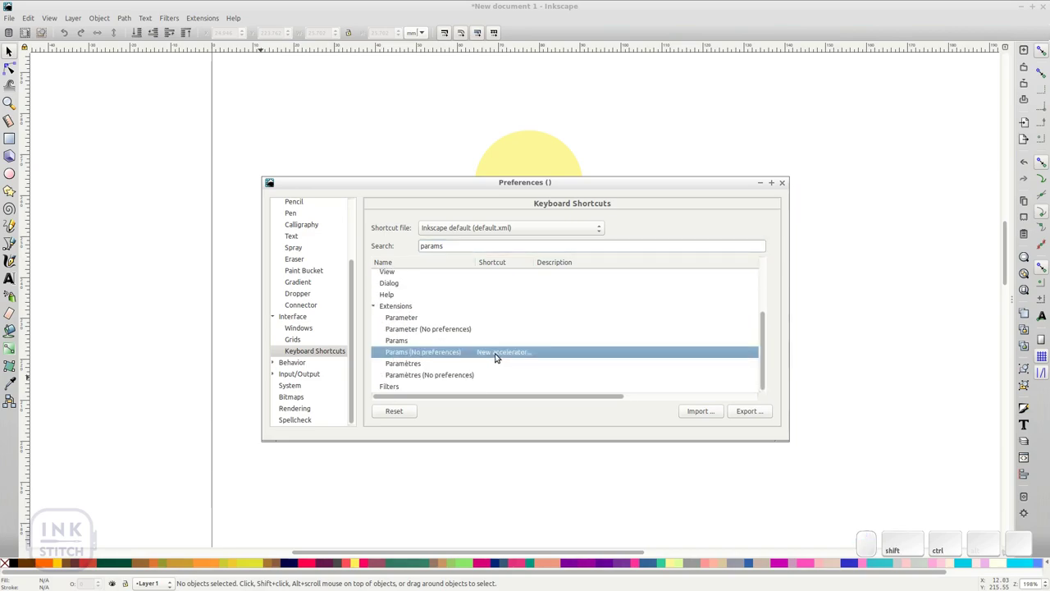
{"action": "key", "text": "ctrl+shift+p"}
Step: Assign Shift+Ctrl+L to the Simulate (No preferences) extension
{"action": "left_click", "coordinate": [461, 242]}
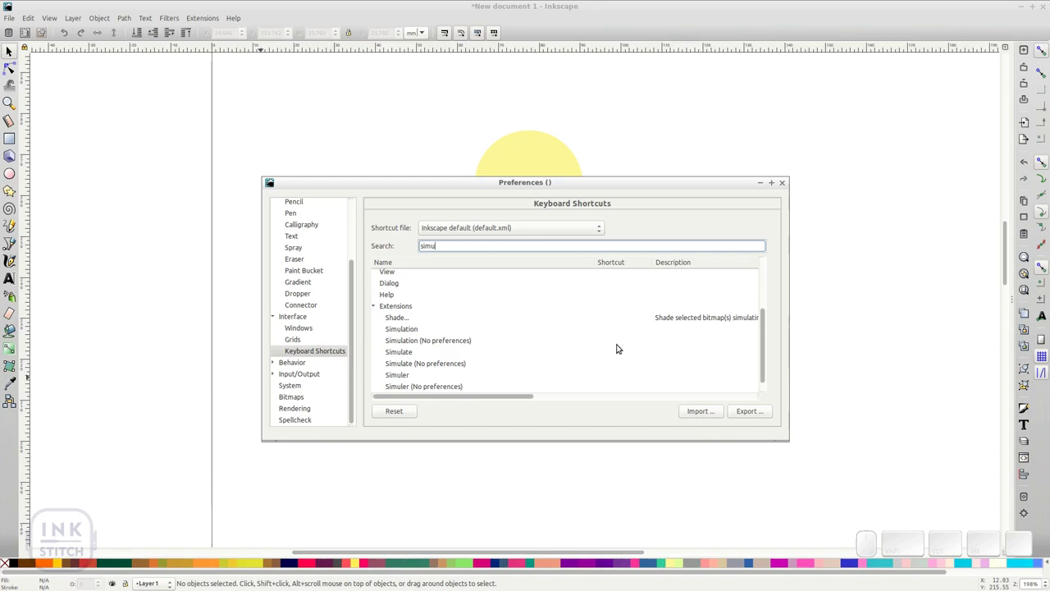
{"action": "left_click", "coordinate": [607, 350]}
{"action": "left_click", "coordinate": [608, 361]}
{"action": "left_click", "coordinate": [607, 362]}
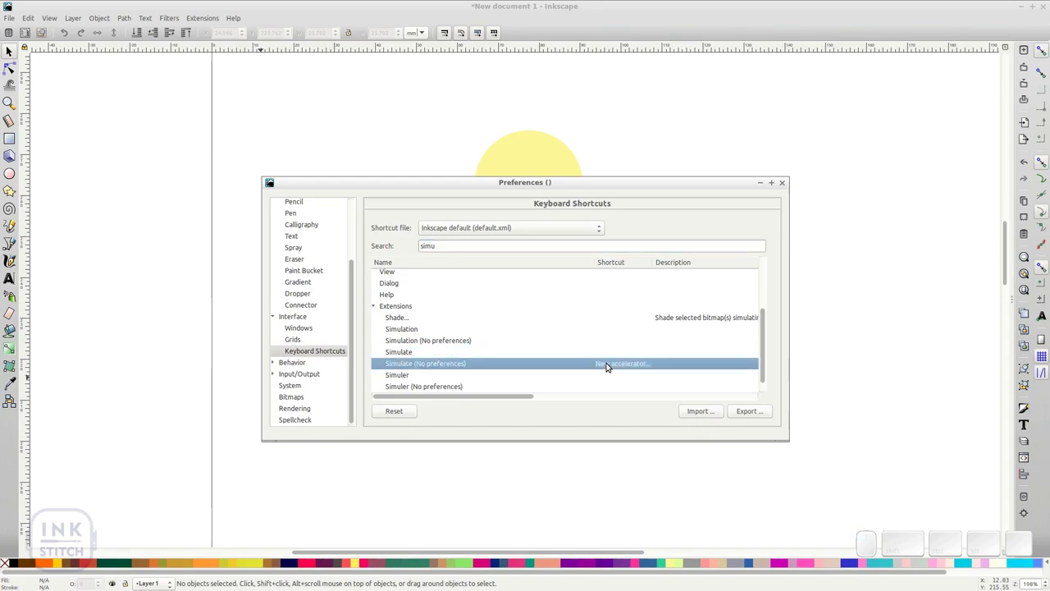
{"action": "key", "text": "ctrl+shift+l"}
Step: Search again and assign Ctrl+R to another Ink/Stitch command
{"action": "left_click_drag", "start_coordinate": [451, 245], "coordinate": [388, 245]}
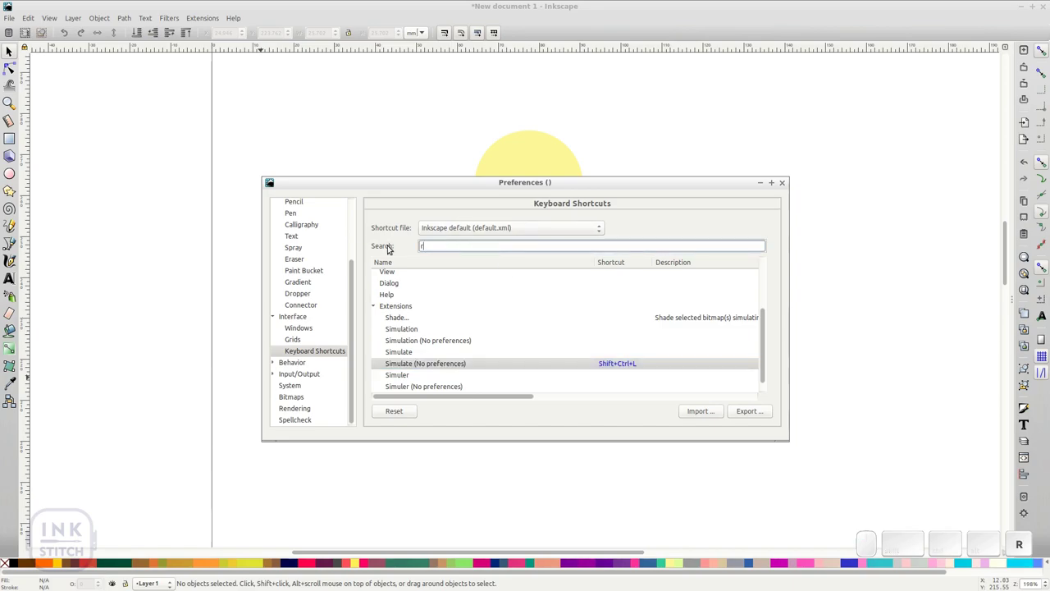
{"action": "left_click", "coordinate": [376, 284]}
{"action": "left_click", "coordinate": [621, 293]}
{"action": "left_click", "coordinate": [621, 293]}
{"action": "key", "text": "ctrl+r"}
Step: Assign Page Down to Stack down and Page Up to Stack up, then close preferences
{"action": "left_click_drag", "start_coordinate": [455, 240], "coordinate": [411, 244]}
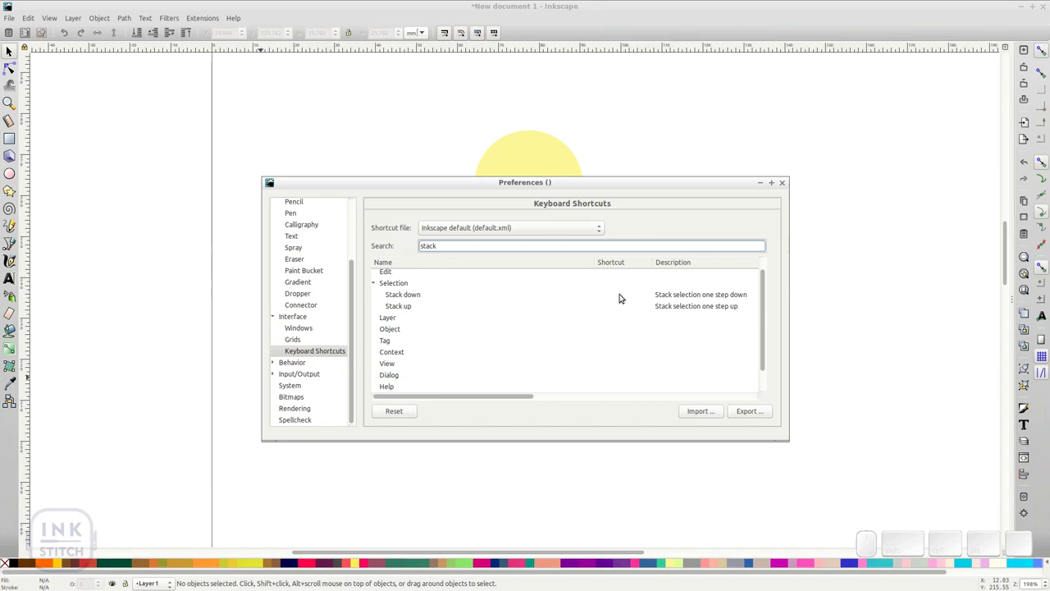
{"action": "left_click", "coordinate": [611, 293]}
{"action": "left_click", "coordinate": [614, 294]}
{"action": "key", "text": "Page_Down"}
{"action": "left_click", "coordinate": [615, 306]}
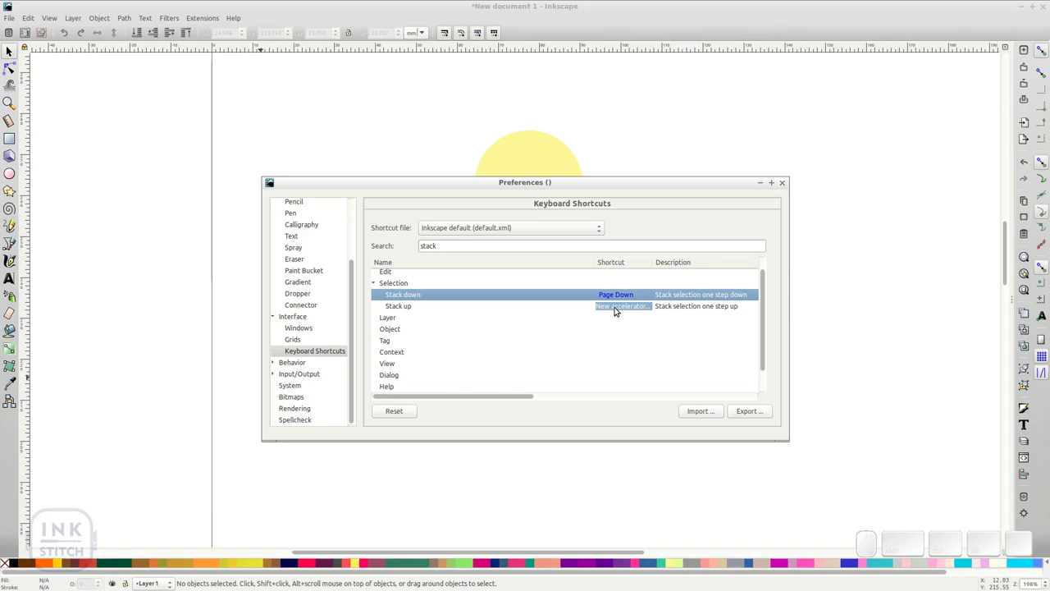
{"action": "key", "text": "Page_Up"}
{"action": "left_click", "coordinate": [375, 286]}
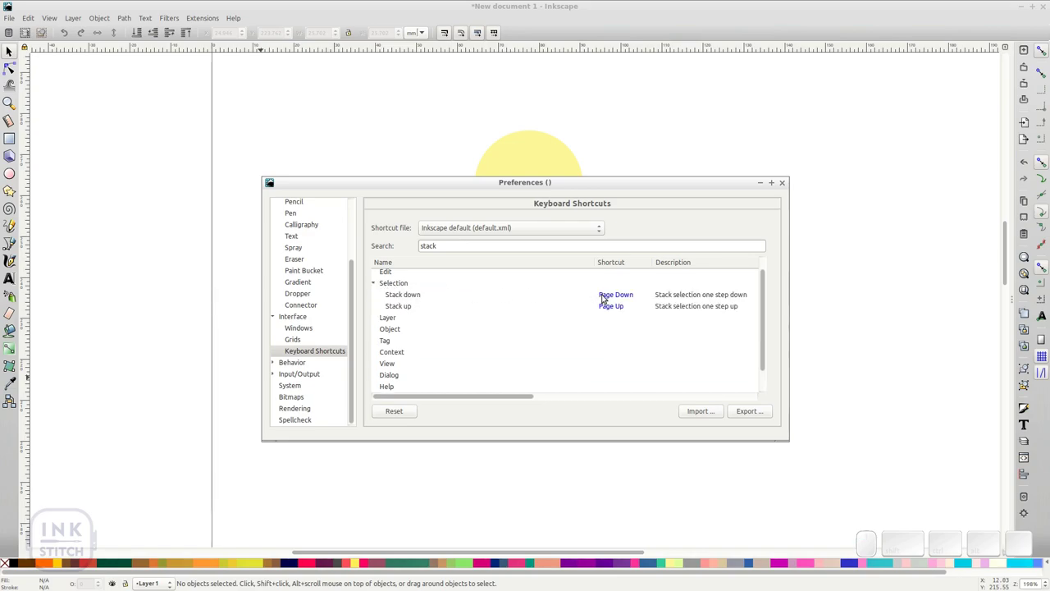
{"action": "left_click", "coordinate": [783, 182]}
Step: Show the Objects panel and select Layer 1's Ink/Stitch command group
{"action": "left_click", "coordinate": [102, 16]}
{"action": "left_click", "coordinate": [105, 30]}
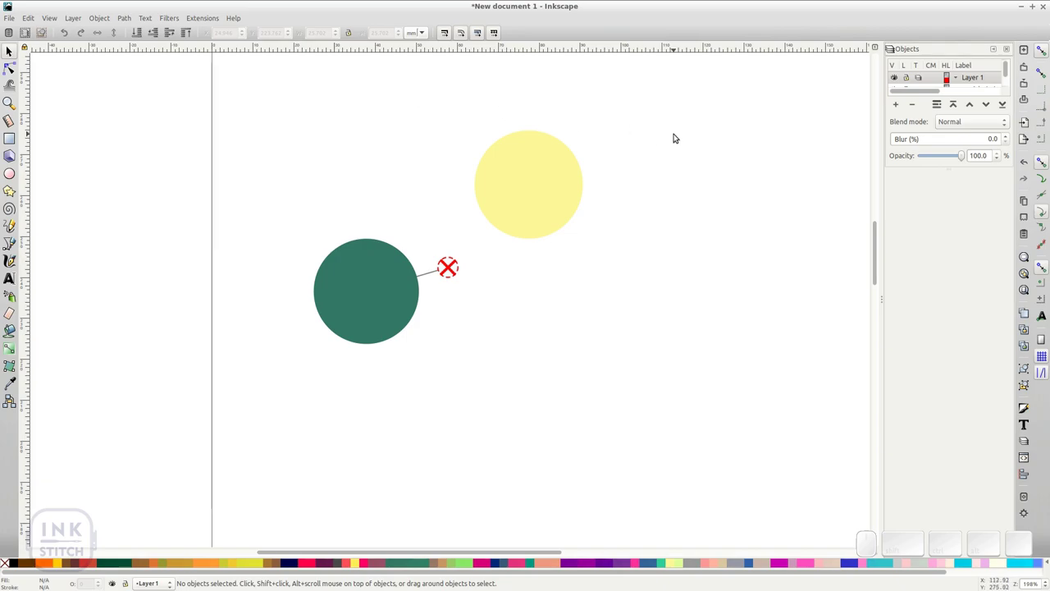
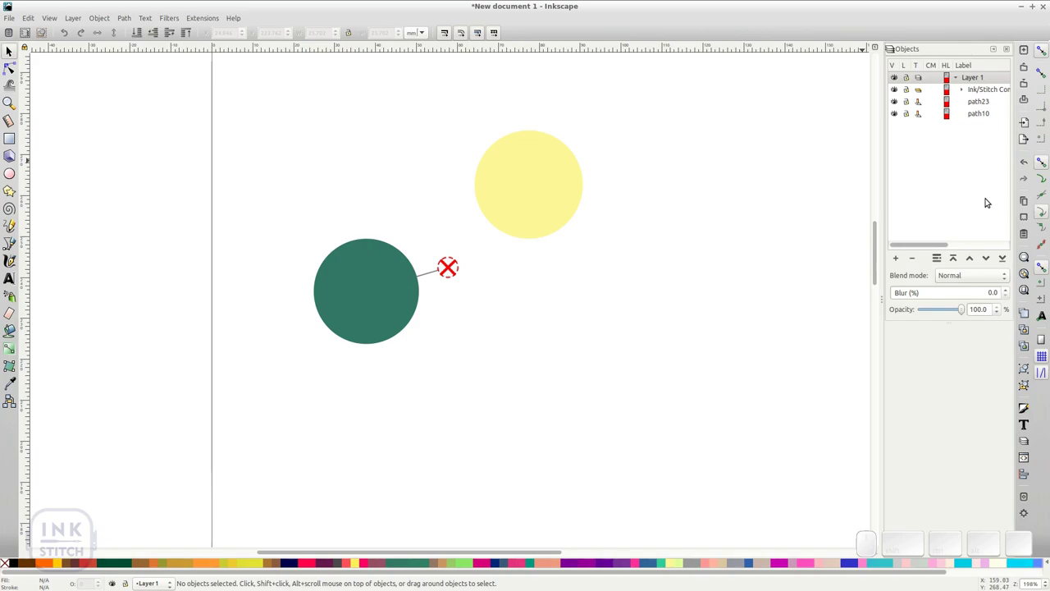
{"action": "left_click", "coordinate": [981, 90]}
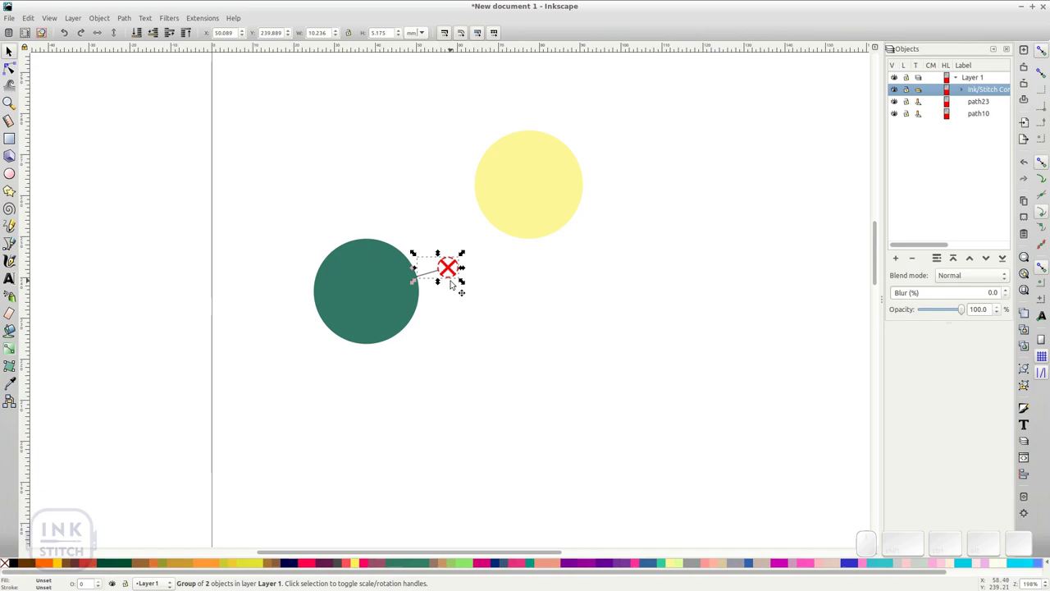
Step: Delete the Ink/Stitch command group, move the yellow circle over the green one and lower it one step
{"action": "left_click", "coordinate": [447, 275]}
{"action": "key", "text": "Delete"}
{"action": "left_click", "coordinate": [520, 193]}
{"action": "left_click_drag", "start_coordinate": [546, 177], "coordinate": [452, 250]}
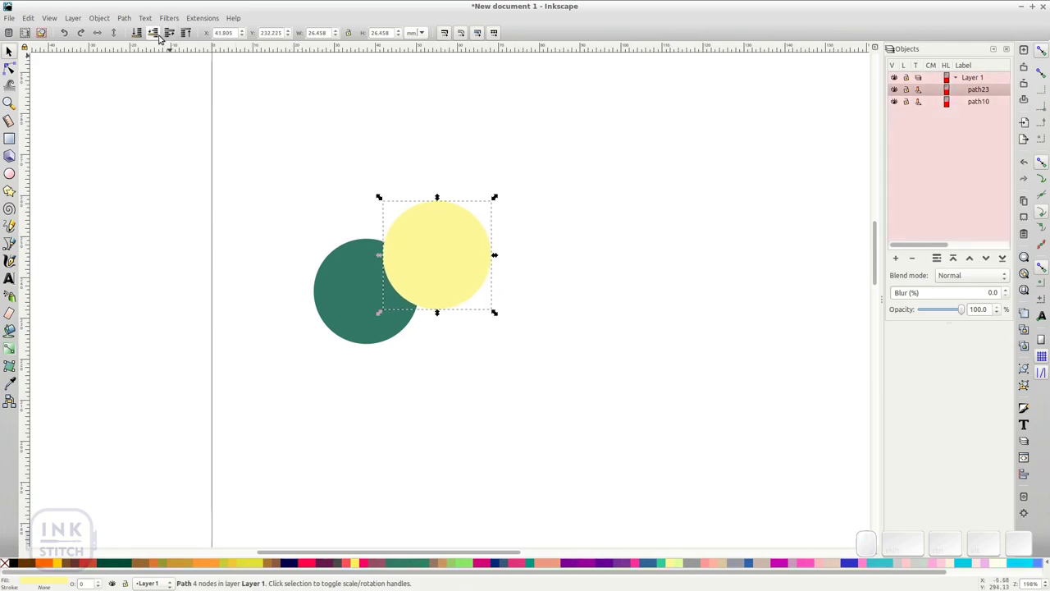
{"action": "left_click", "coordinate": [154, 34]}
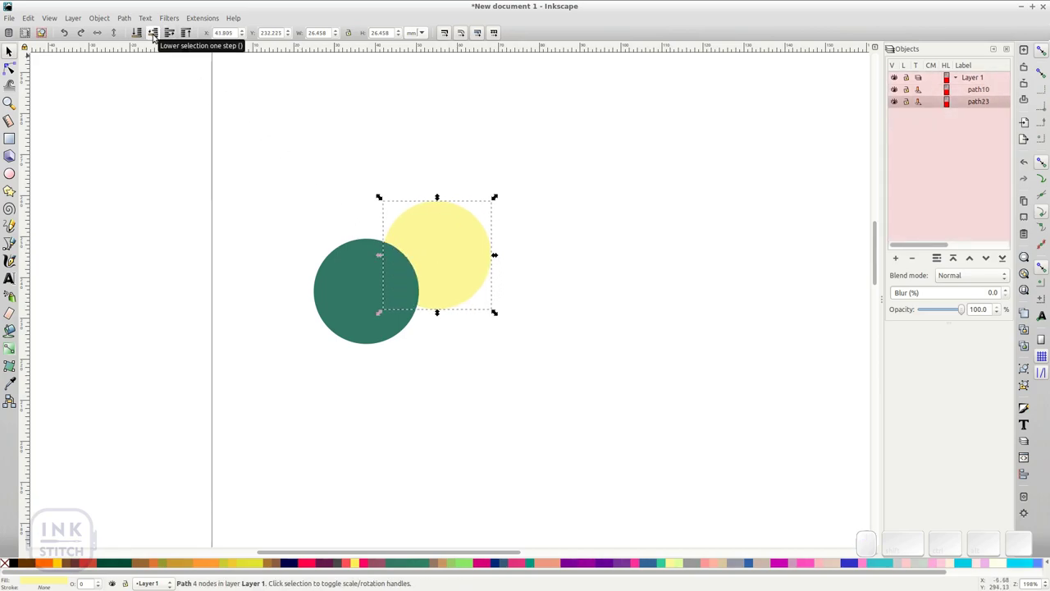
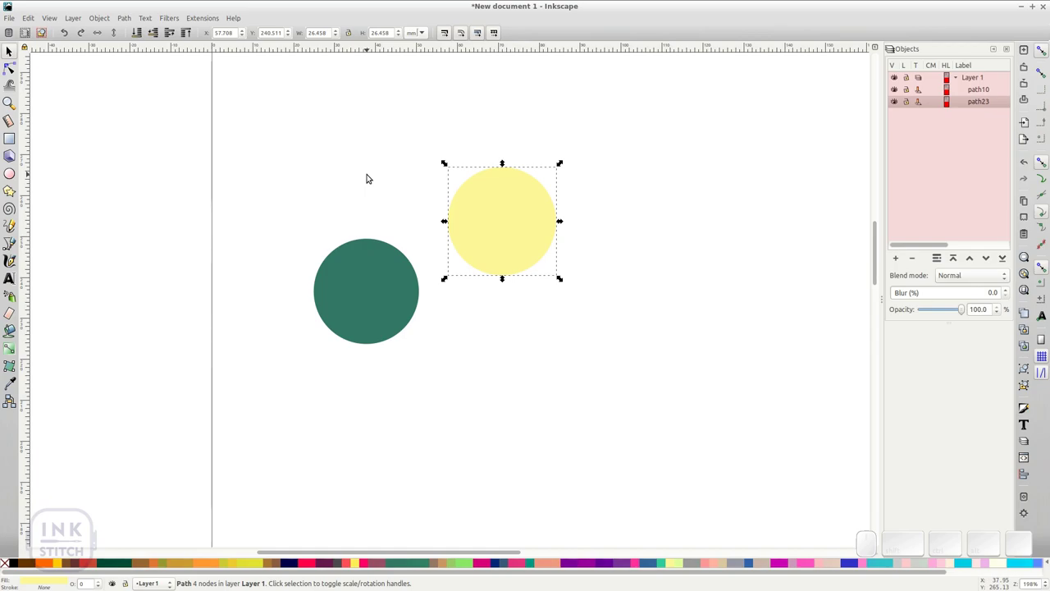
Step: Adjust stacking with Page Up/Down and the Objects panel so the yellow circle sits below the green
{"action": "key", "text": "Page_Up"}
{"action": "key", "text": "Page_Down"}
{"action": "key", "text": "Page_Up"}
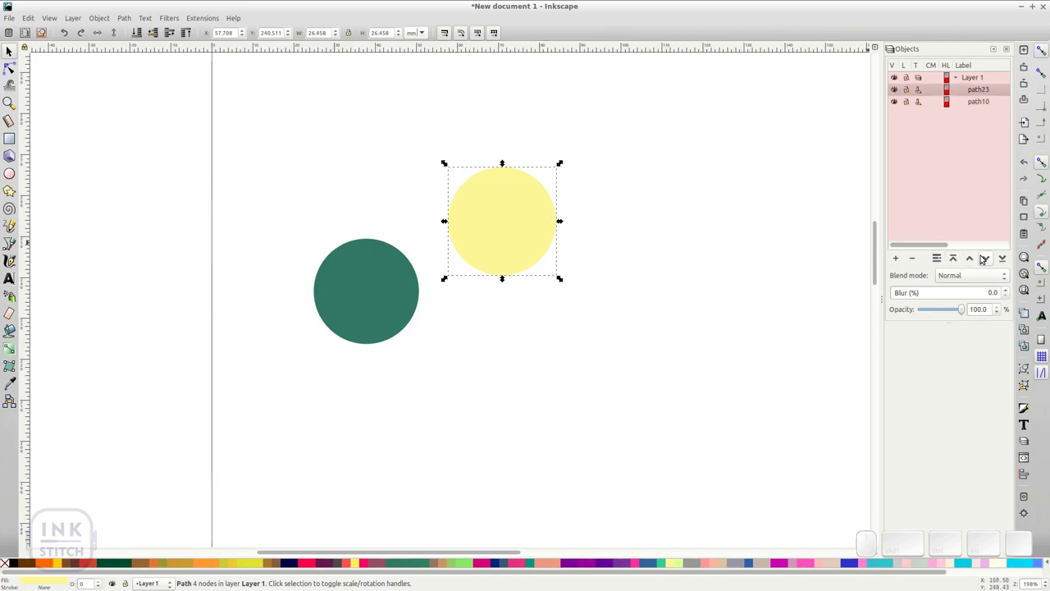
{"action": "left_click", "coordinate": [985, 254]}
{"action": "left_click", "coordinate": [976, 259]}
{"action": "left_click", "coordinate": [984, 259]}
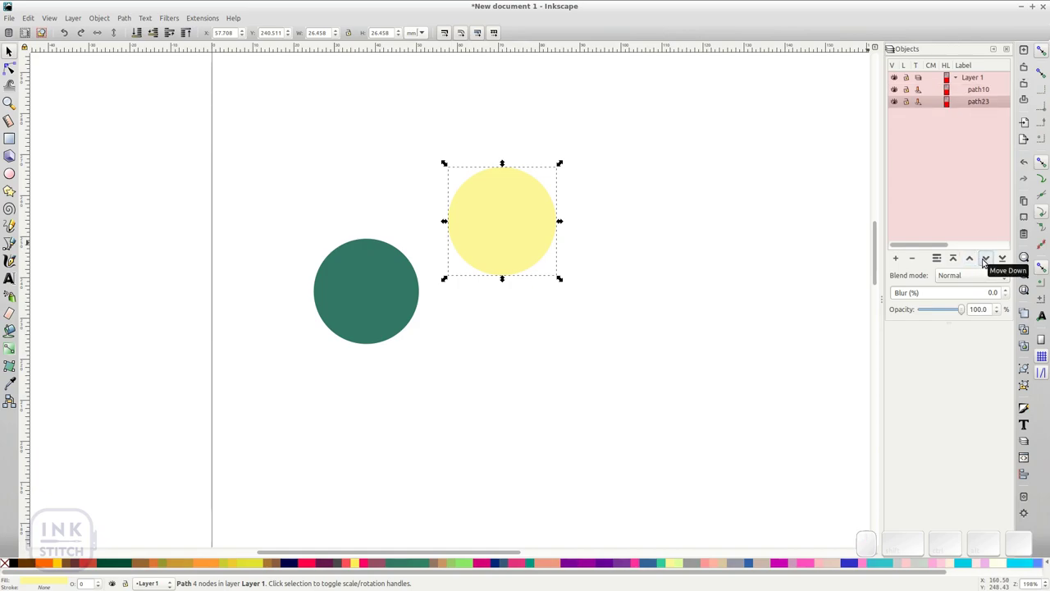
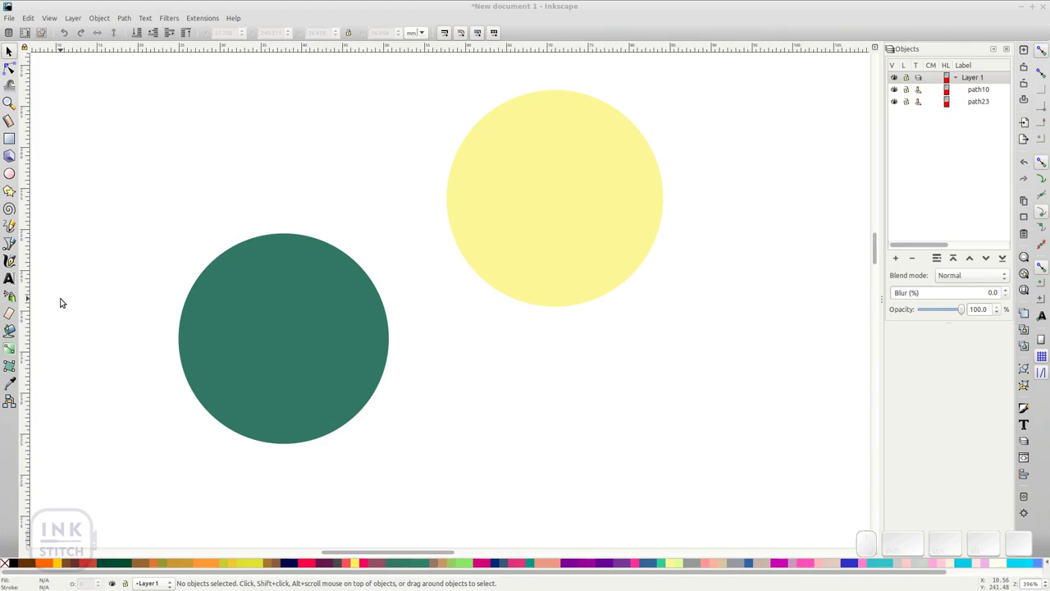
Step: In Node tool preferences, enable path direction on outlines and temporary outlines for selected paths, then close
{"action": "left_click", "coordinate": [28, 15]}
{"action": "left_click", "coordinate": [70, 356]}
{"action": "scroll", "scroll_direction": "up", "scroll_amount": 3}
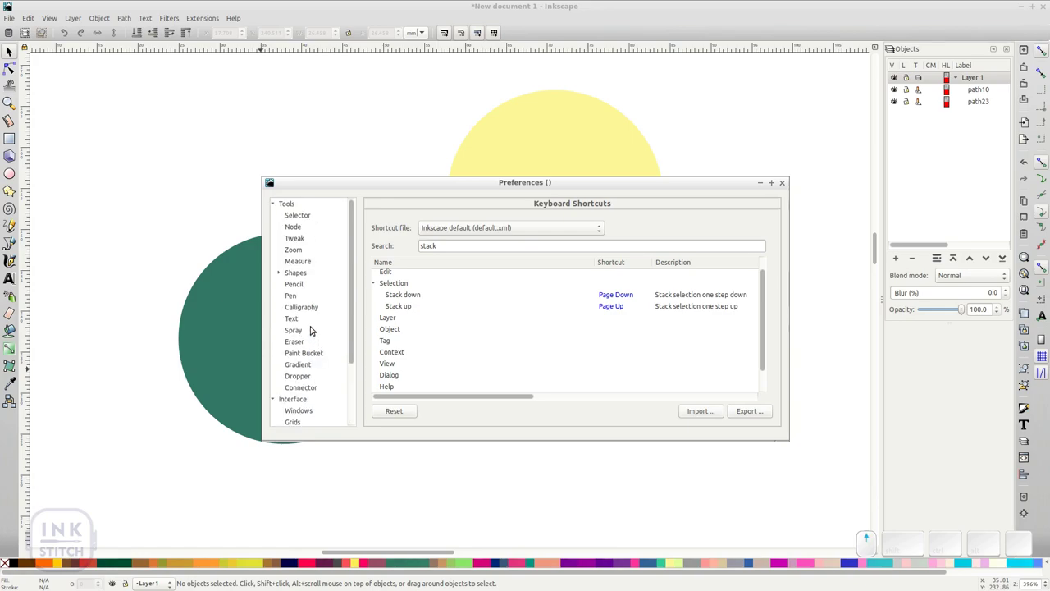
{"action": "left_click", "coordinate": [305, 229]}
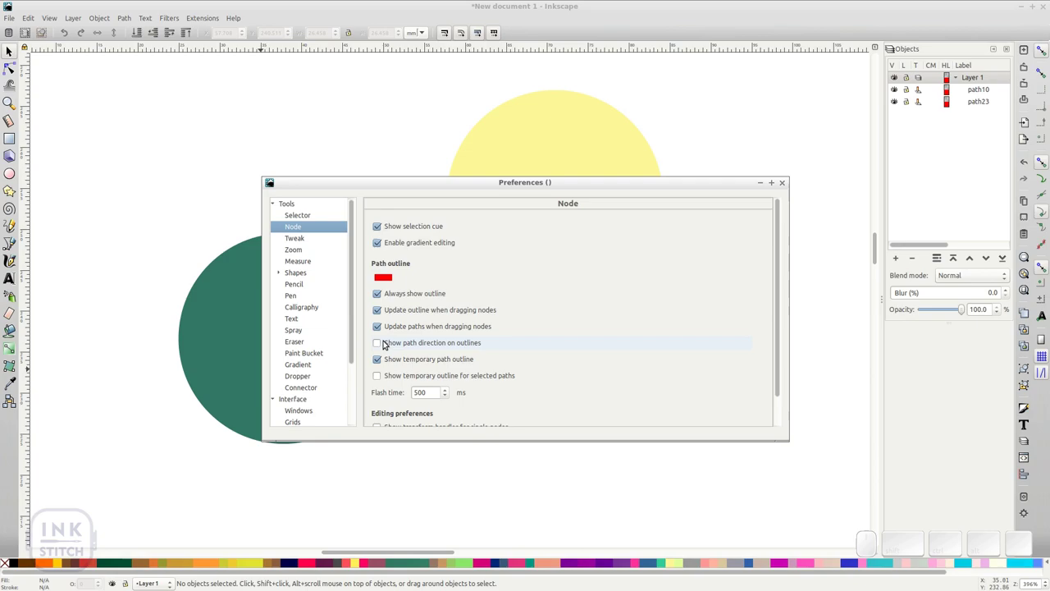
{"action": "left_click", "coordinate": [379, 344]}
{"action": "left_click", "coordinate": [378, 376]}
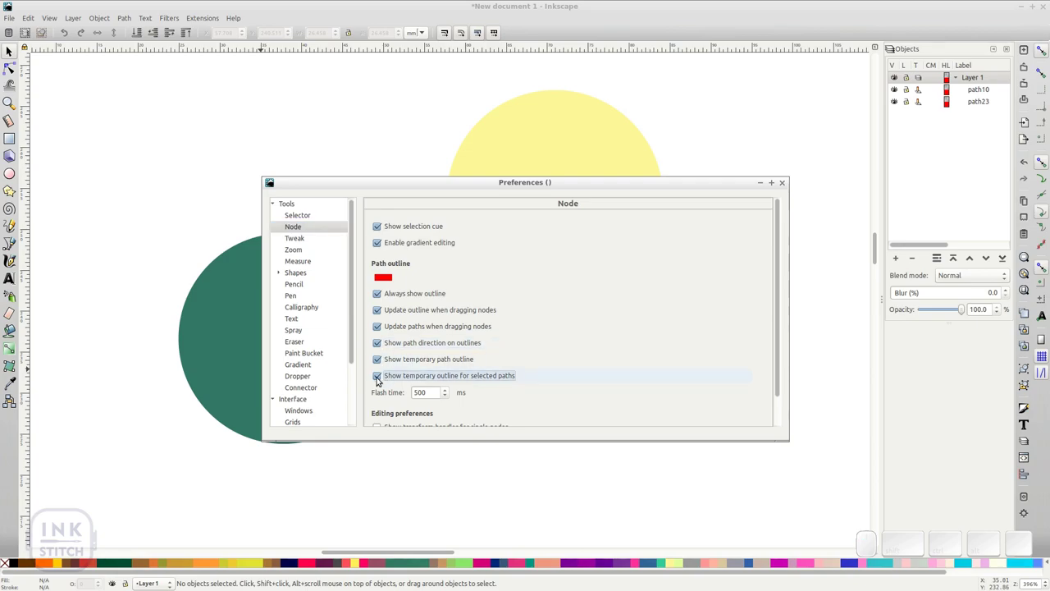
{"action": "left_click", "coordinate": [786, 182]}
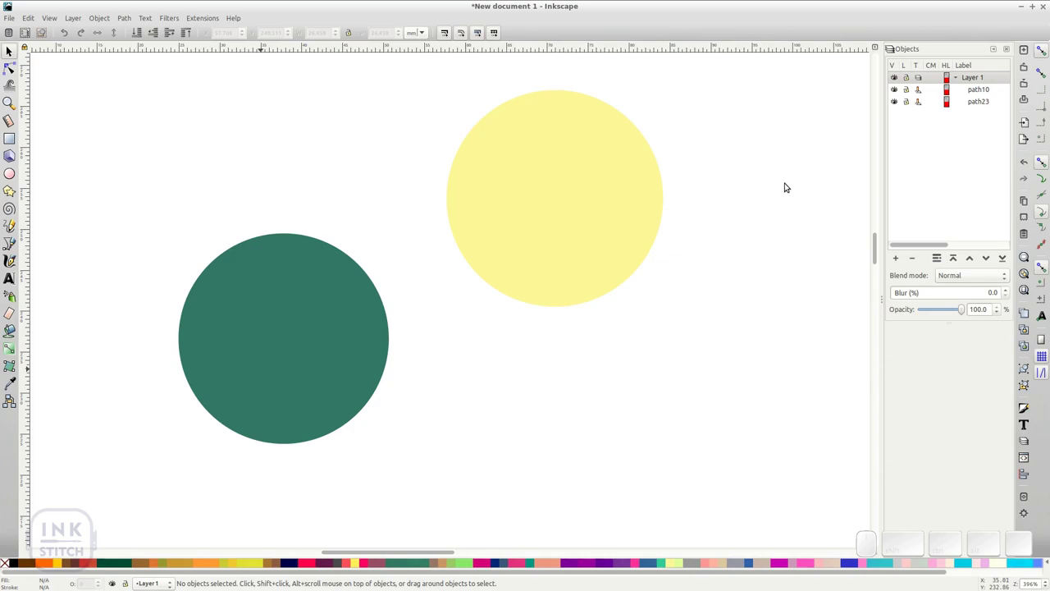
Step: With the Node tool, view the yellow circle's red path outline, then switch to the six-squares document
{"action": "key", "text": "n"}
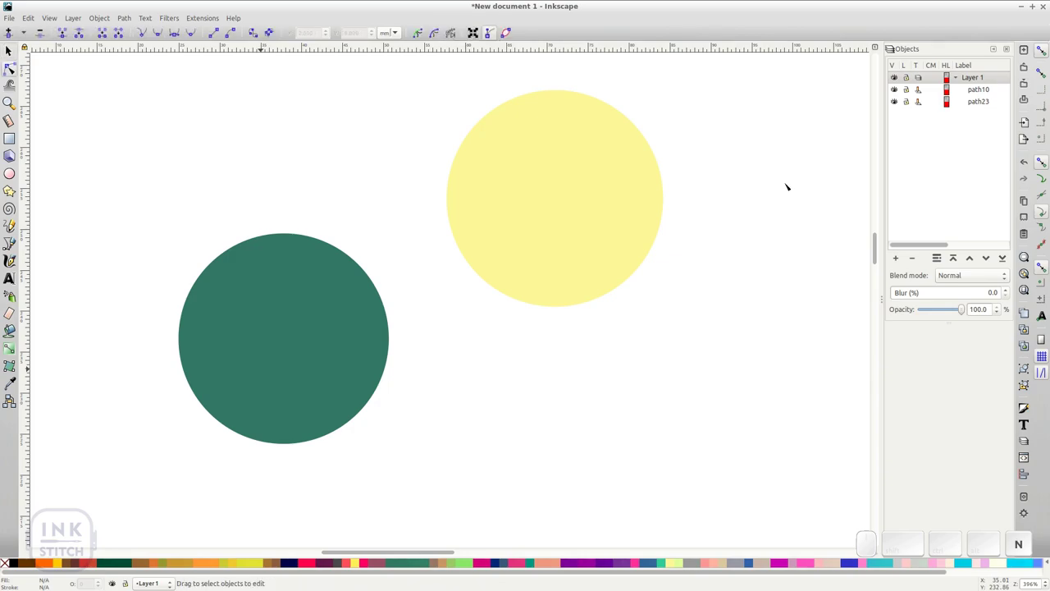
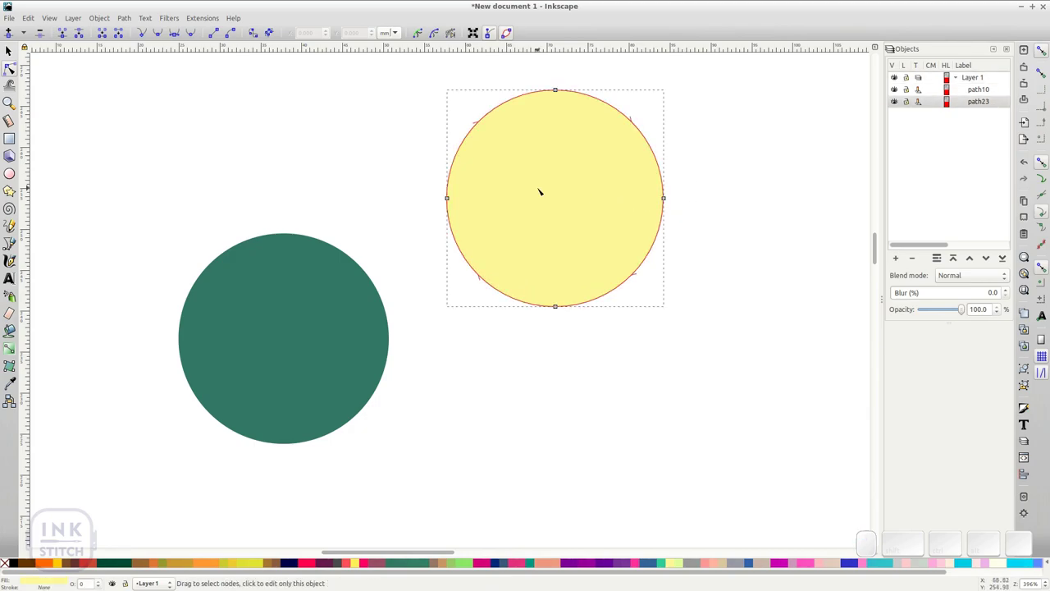
{"action": "left_click", "coordinate": [12, 51]}
{"action": "left_click", "coordinate": [78, 123]}
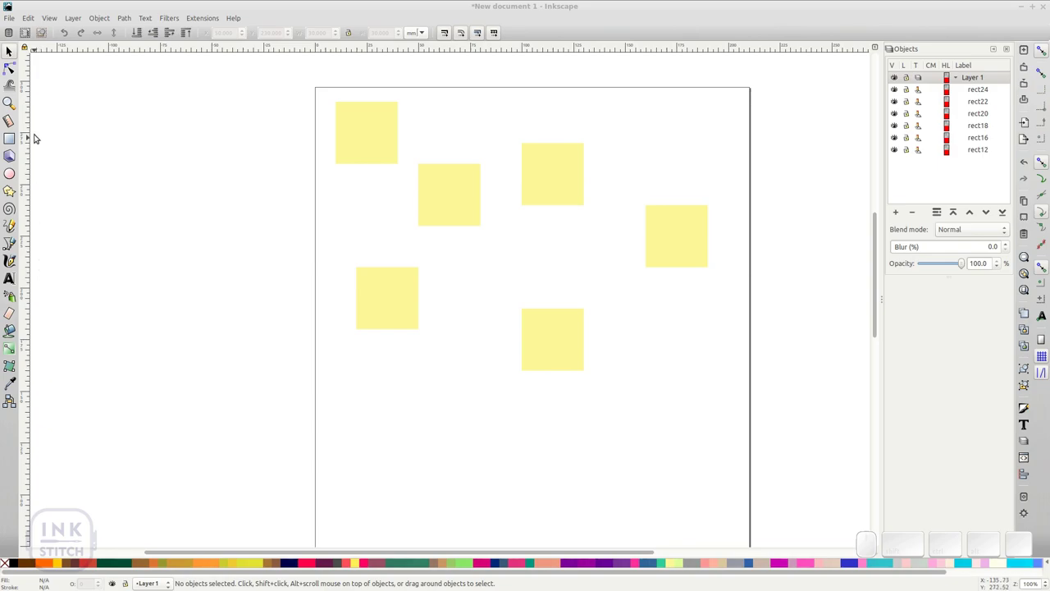
Step: In Document Properties > Grids, set Spacing X and Y to 1 mm
{"action": "left_click", "coordinate": [14, 22]}
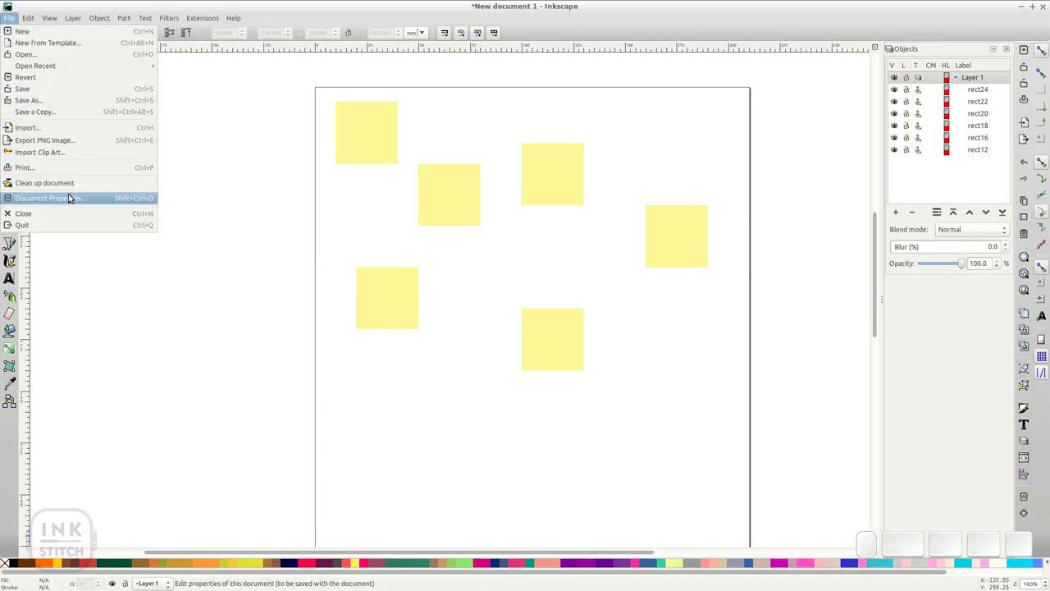
{"action": "left_click", "coordinate": [70, 196]}
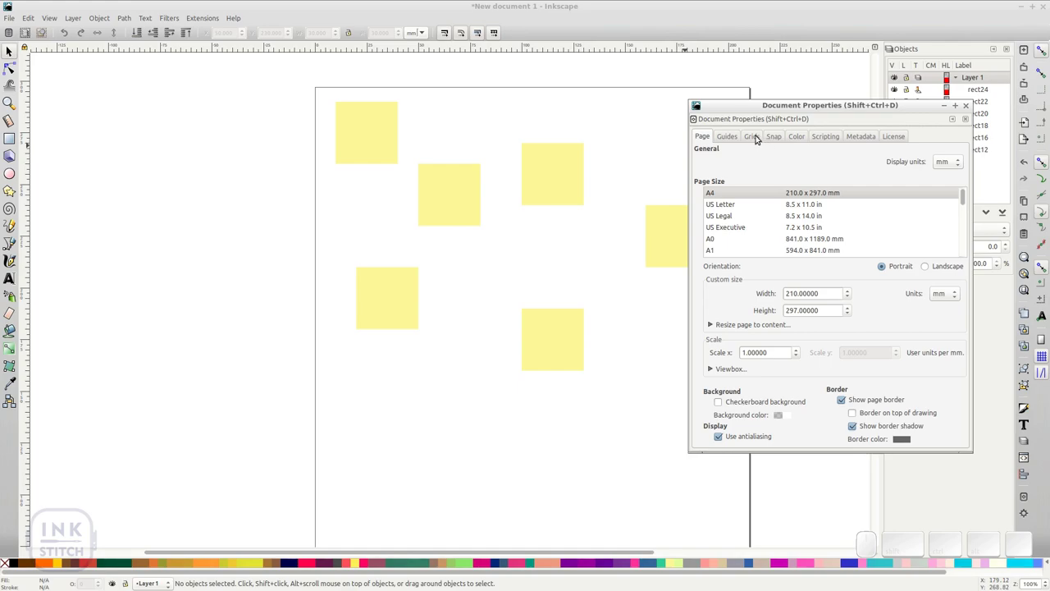
{"action": "left_click", "coordinate": [757, 135]}
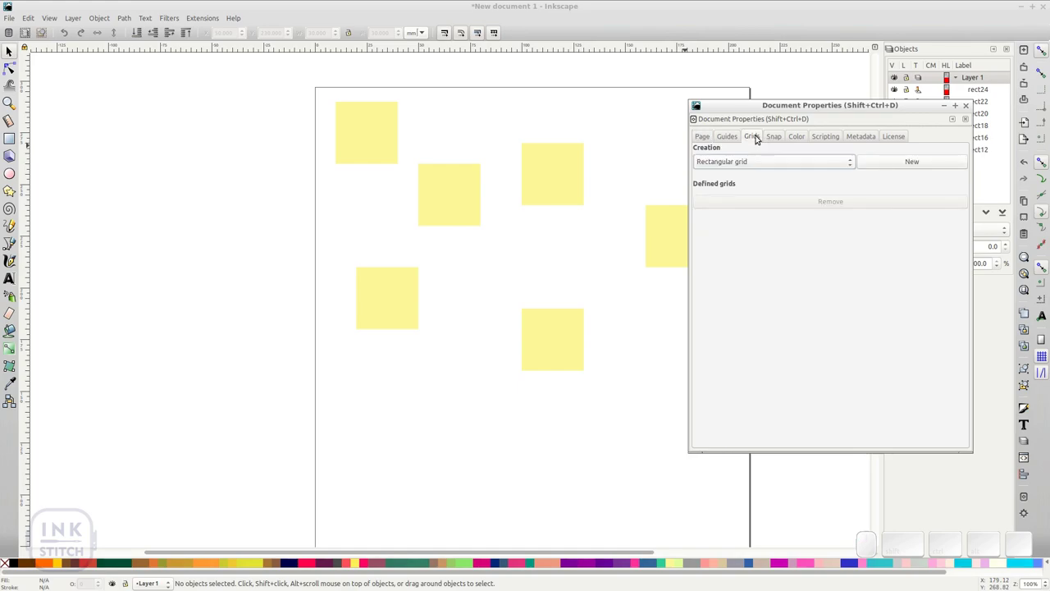
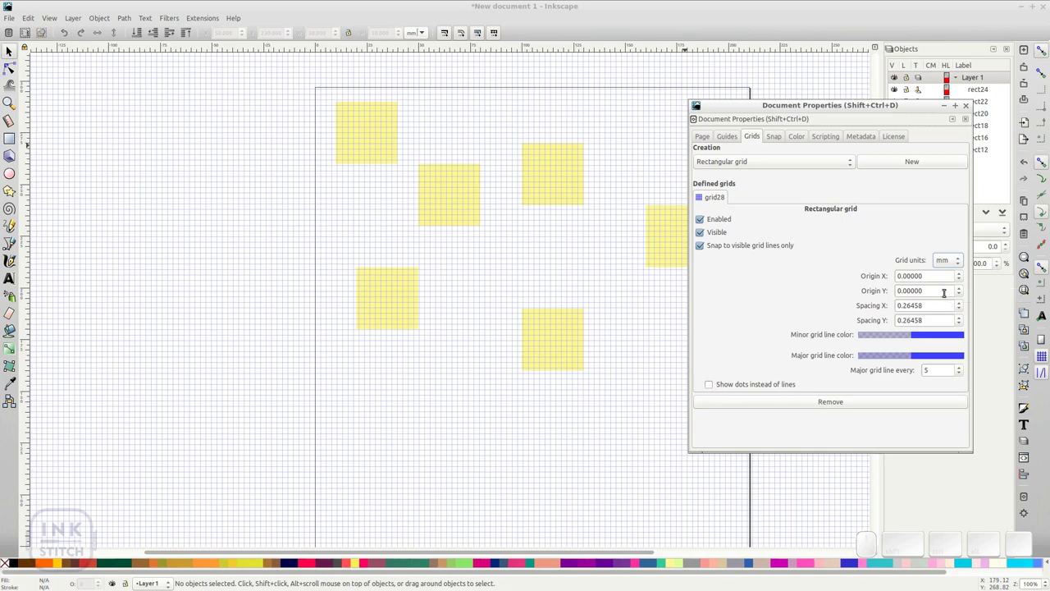
{"action": "left_click", "coordinate": [938, 304]}
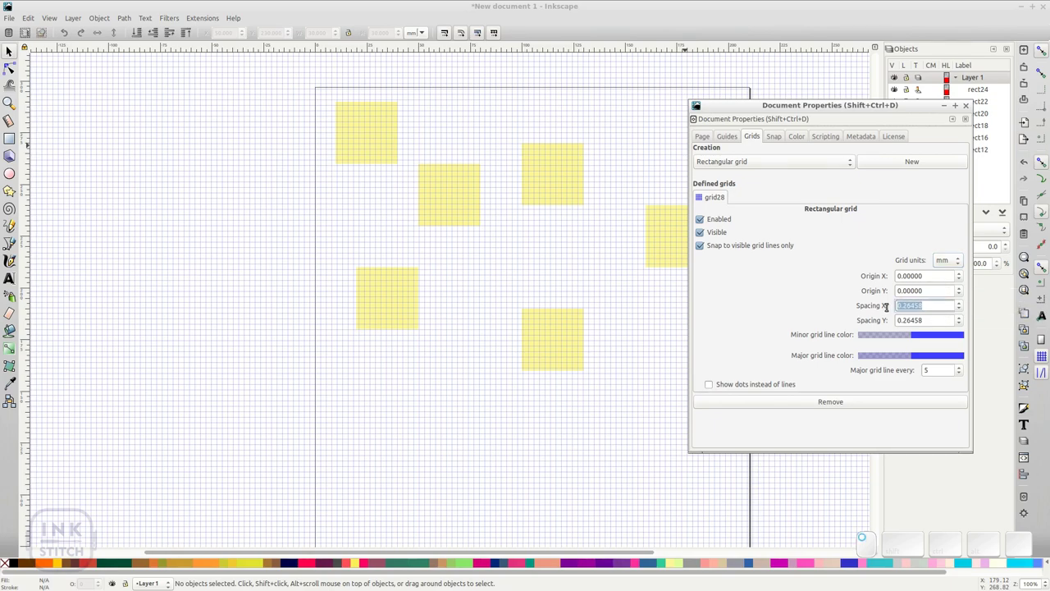
{"action": "key", "text": "1"}
{"action": "left_click_drag", "start_coordinate": [926, 314], "coordinate": [864, 319]}
{"action": "key", "text": "1"}
{"action": "key", "text": "Return"}
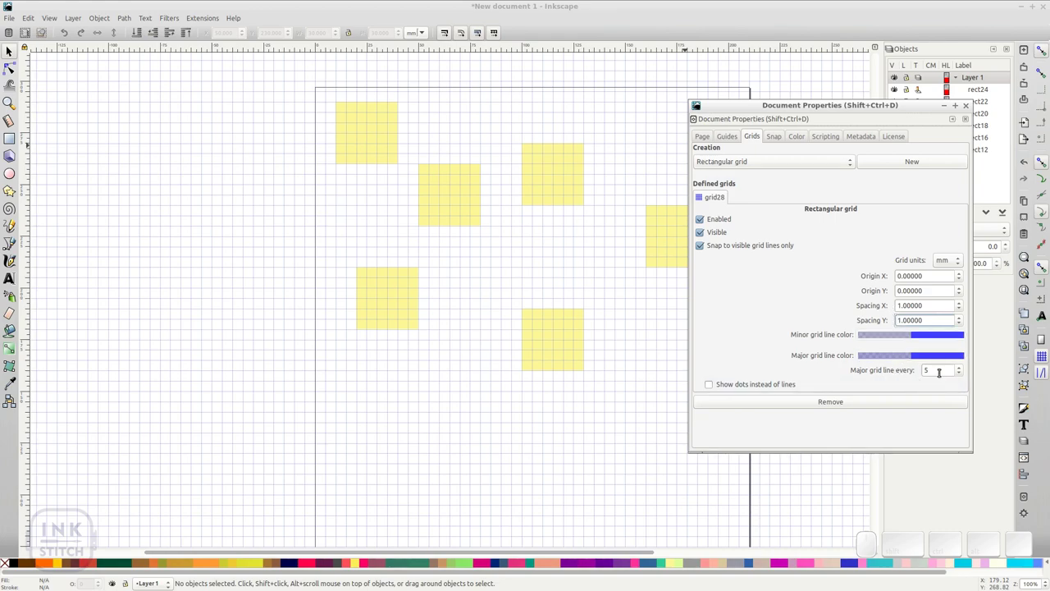
Step: Set a major grid line every 10 and close the document settings
{"action": "left_click_drag", "start_coordinate": [938, 369], "coordinate": [916, 371]}
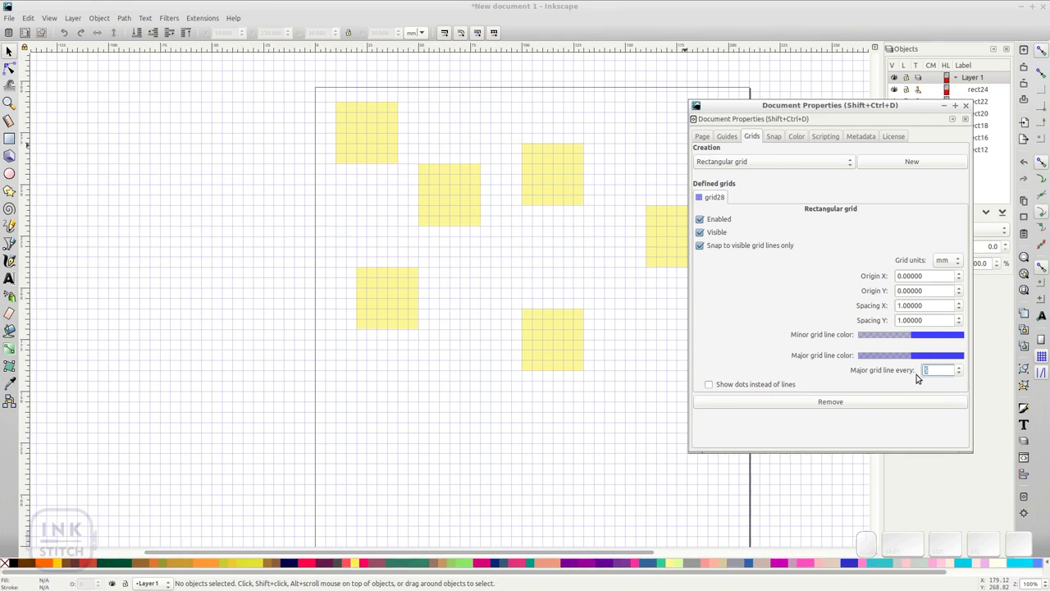
{"action": "key", "text": "KP_1"}
{"action": "key", "text": "KP_0"}
{"action": "key", "text": "KP_Enter"}
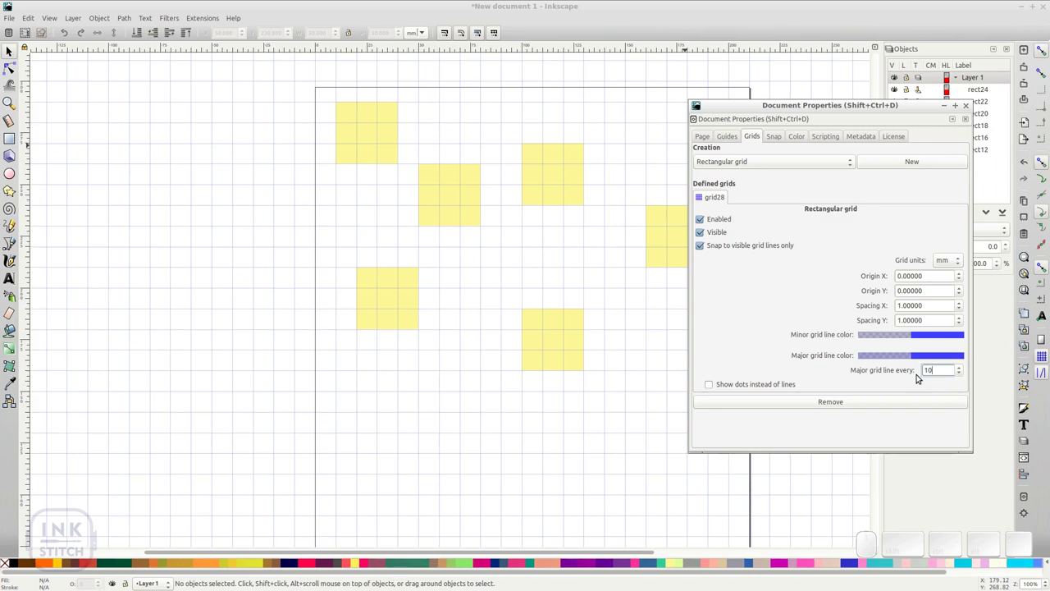
{"action": "left_click", "coordinate": [966, 105]}
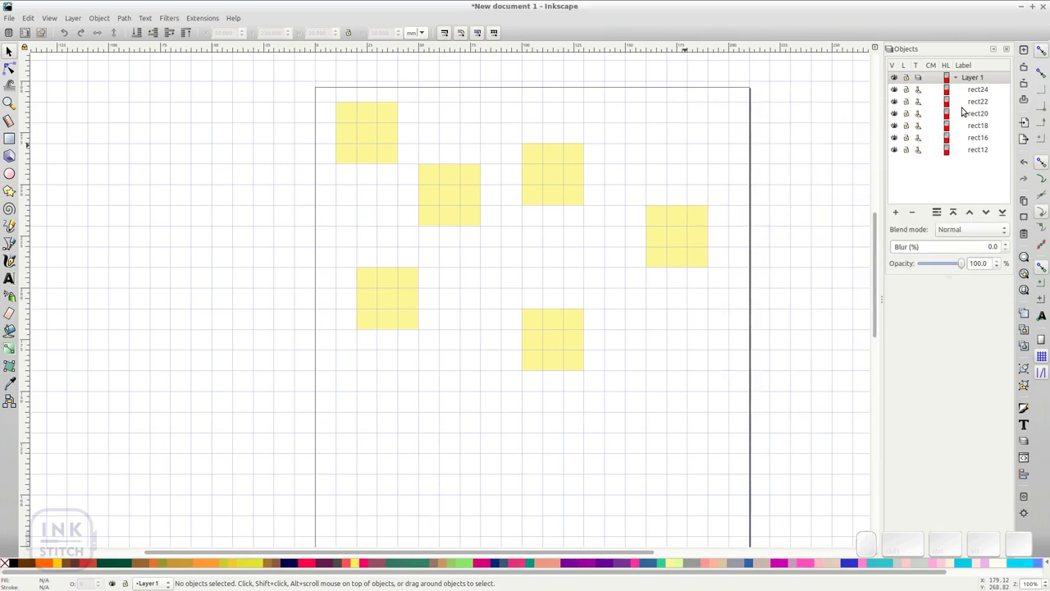
Step: Move the second square up so it lines up with the top row
{"action": "left_click_drag", "start_coordinate": [450, 197], "coordinate": [453, 134]}
{"action": "left_click_drag", "start_coordinate": [564, 192], "coordinate": [589, 165]}
{"action": "left_click", "coordinate": [540, 196]}
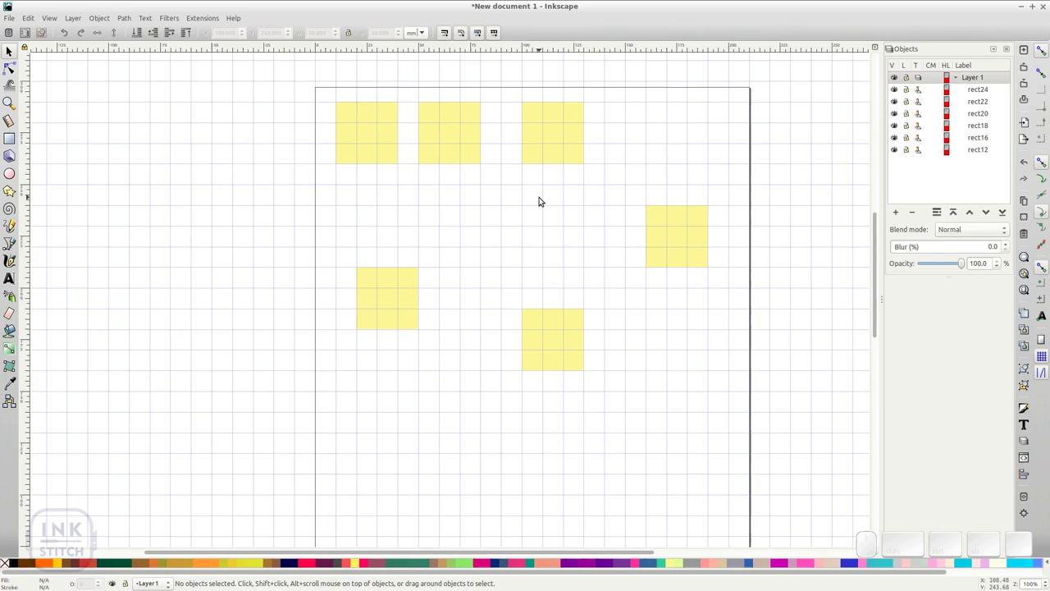
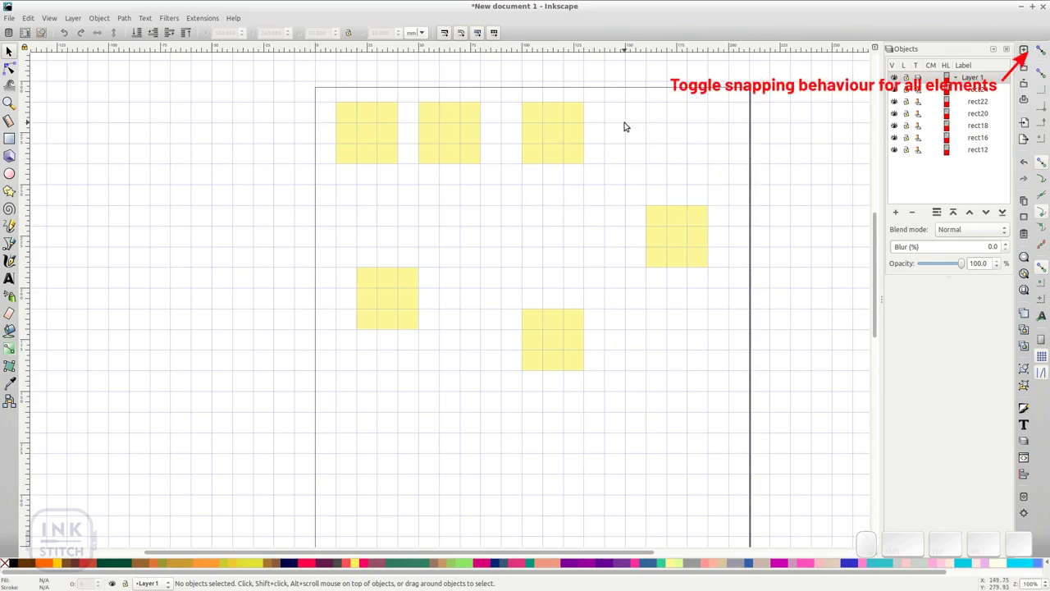
{"action": "left_click_drag", "start_coordinate": [676, 226], "coordinate": [659, 213]}
Step: Enable snapping and drag the right-hand square so it snaps onto the 1 mm grid
{"action": "left_click", "coordinate": [1042, 48]}
{"action": "left_click", "coordinate": [1039, 356]}
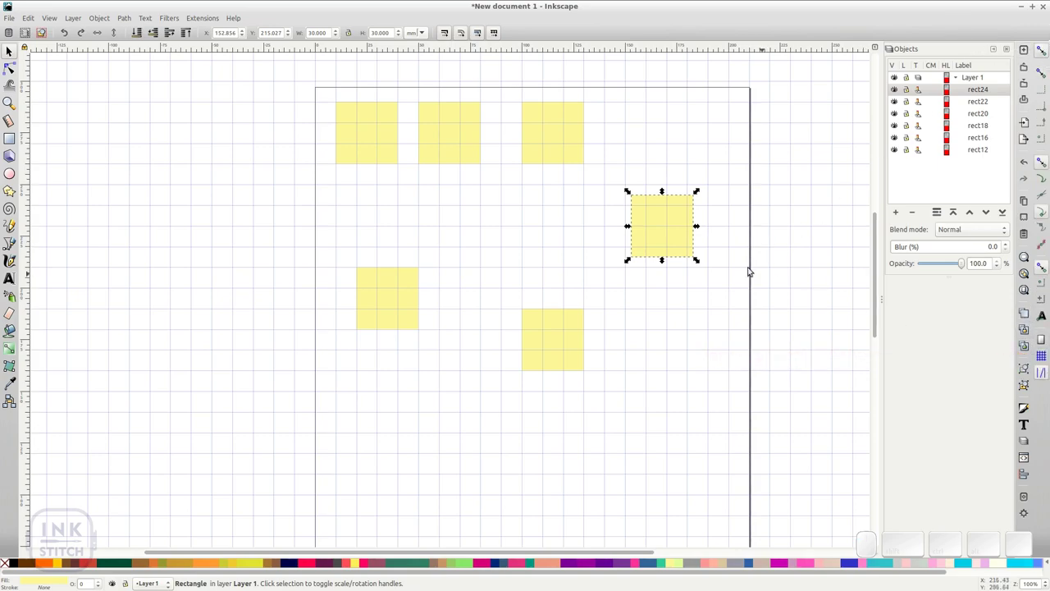
{"action": "left_click_drag", "start_coordinate": [676, 232], "coordinate": [715, 280]}
{"action": "left_click_drag", "start_coordinate": [713, 277], "coordinate": [820, 278]}
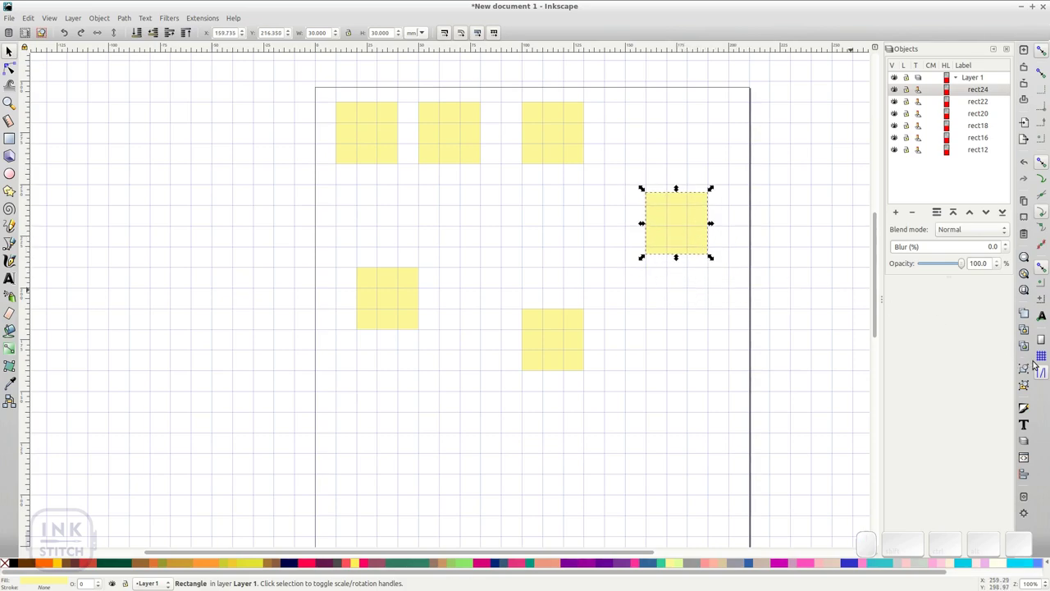
{"action": "left_click", "coordinate": [1041, 361]}
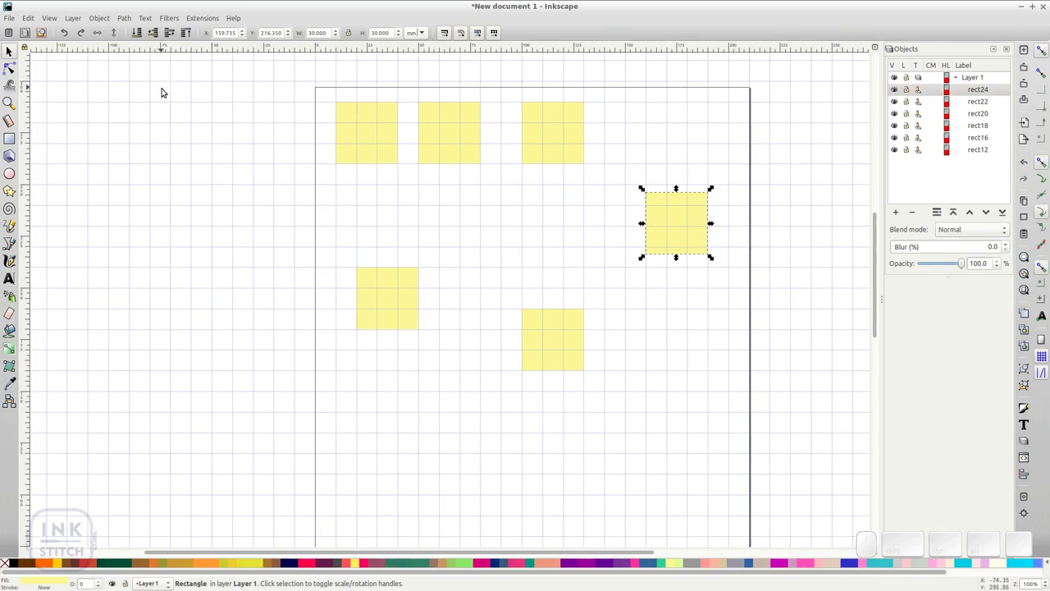
{"action": "key", "text": "#"}
{"action": "key", "text": "#"}
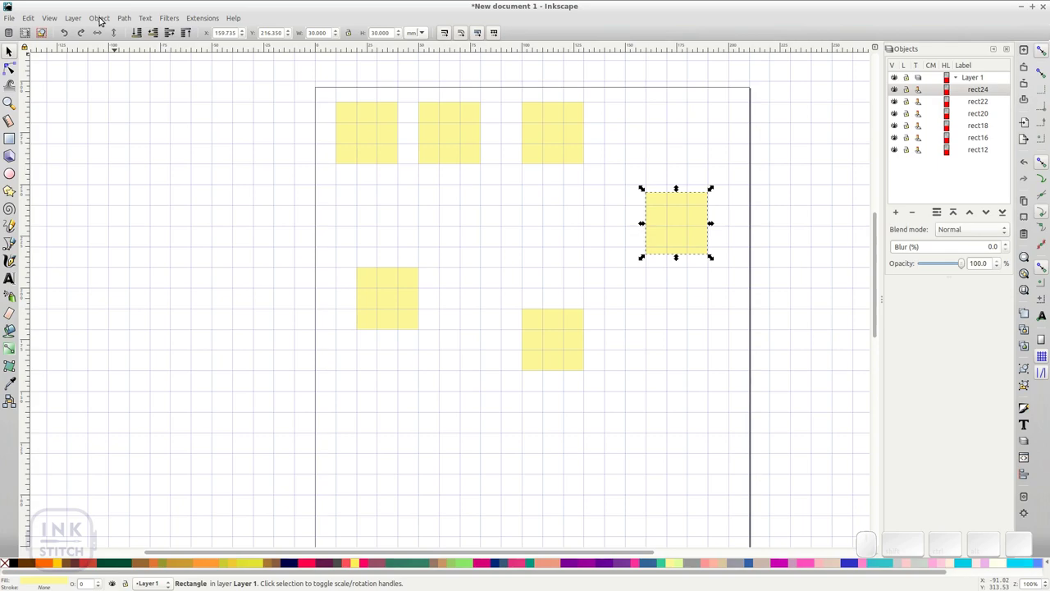
Step: Select the three lower squares and align their bottom edges via Align and Distribute
{"action": "left_click", "coordinate": [101, 16]}
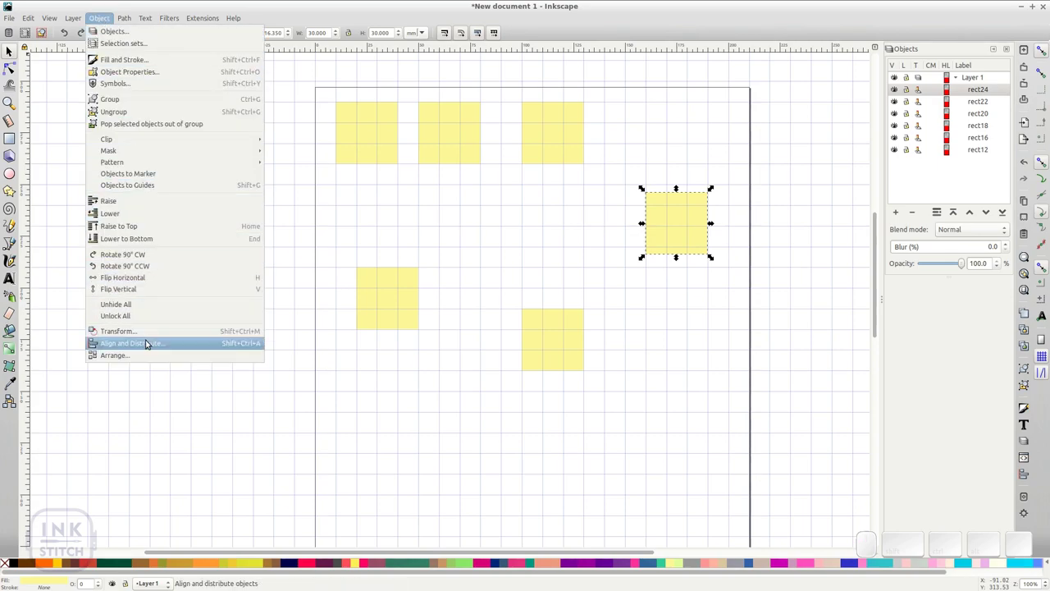
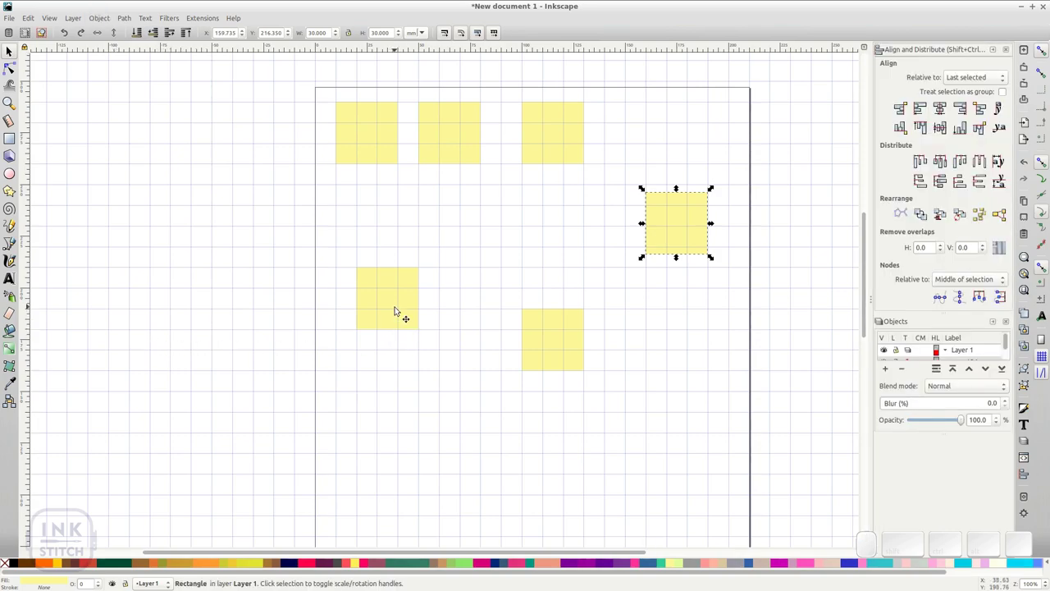
{"action": "left_click", "coordinate": [395, 304]}
{"action": "left_click", "coordinate": [553, 341]}
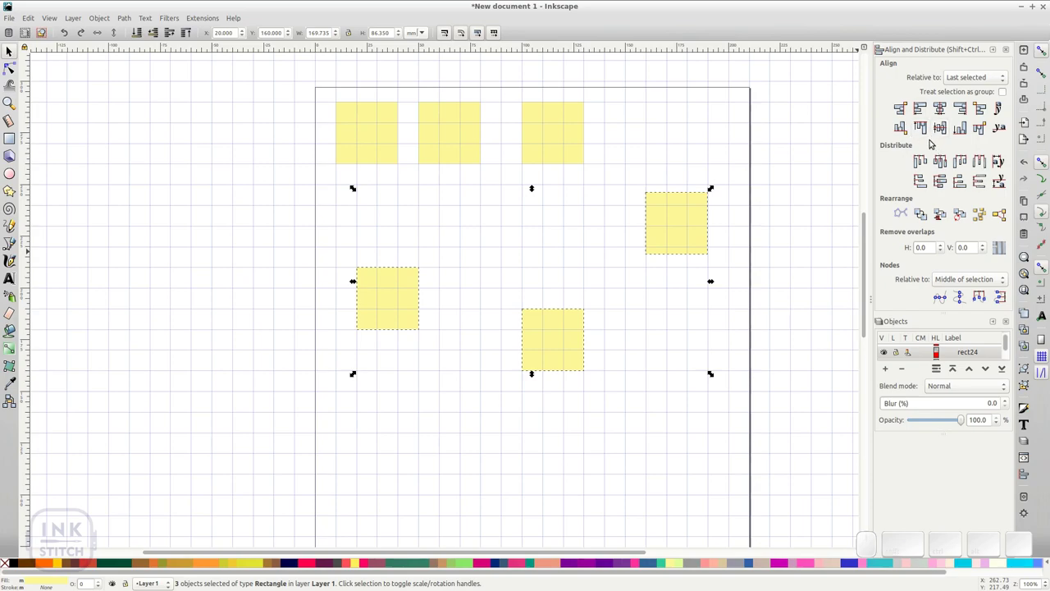
{"action": "left_click", "coordinate": [924, 130]}
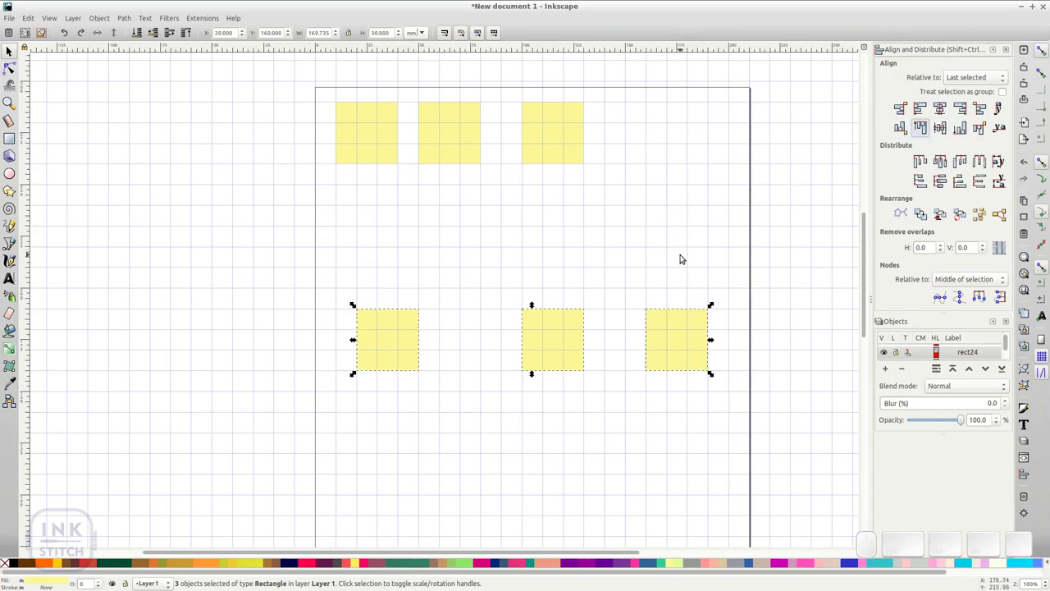
{"action": "left_click", "coordinate": [681, 256]}
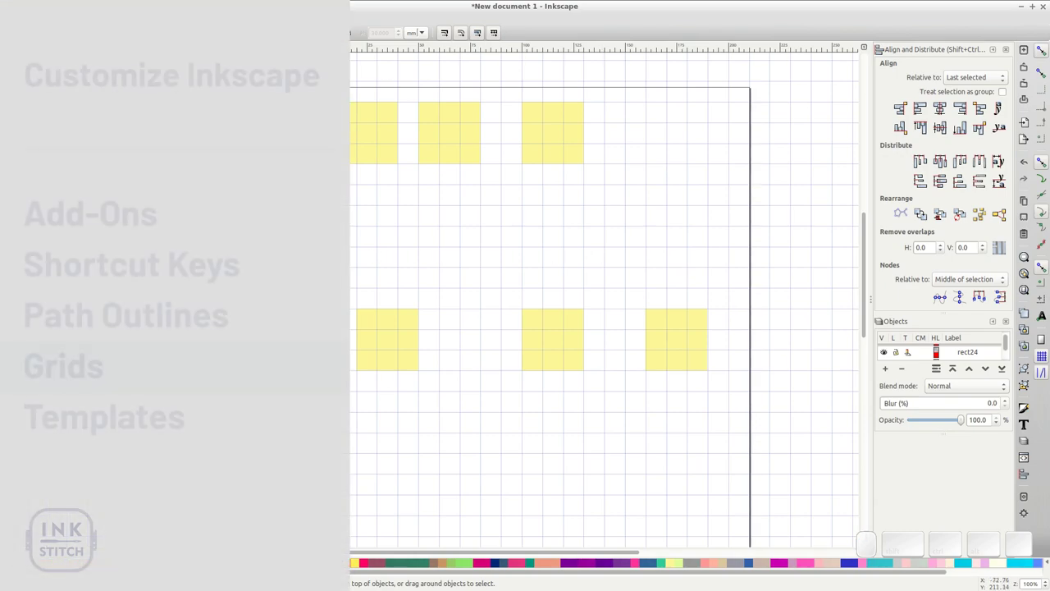
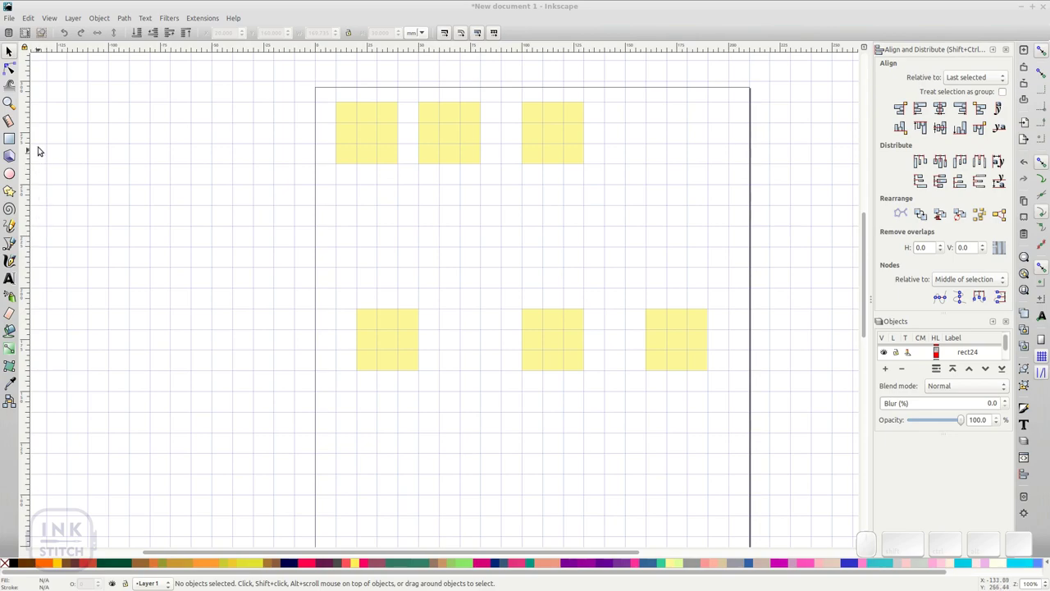
Step: Save the drawing as my_template.svg in .config/inkscape/templates
{"action": "left_click", "coordinate": [13, 17]}
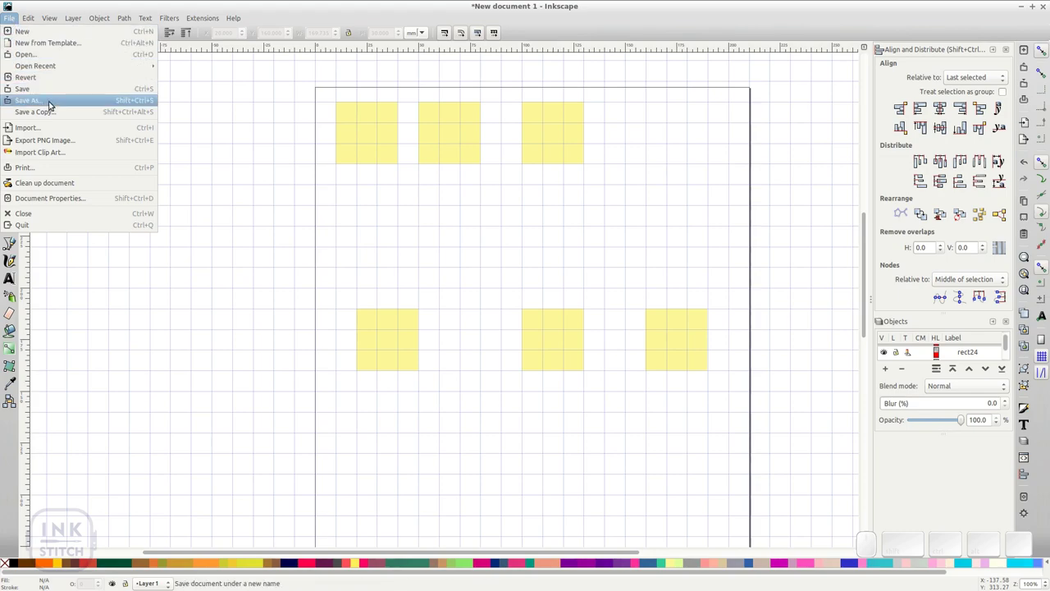
{"action": "left_click", "coordinate": [50, 101]}
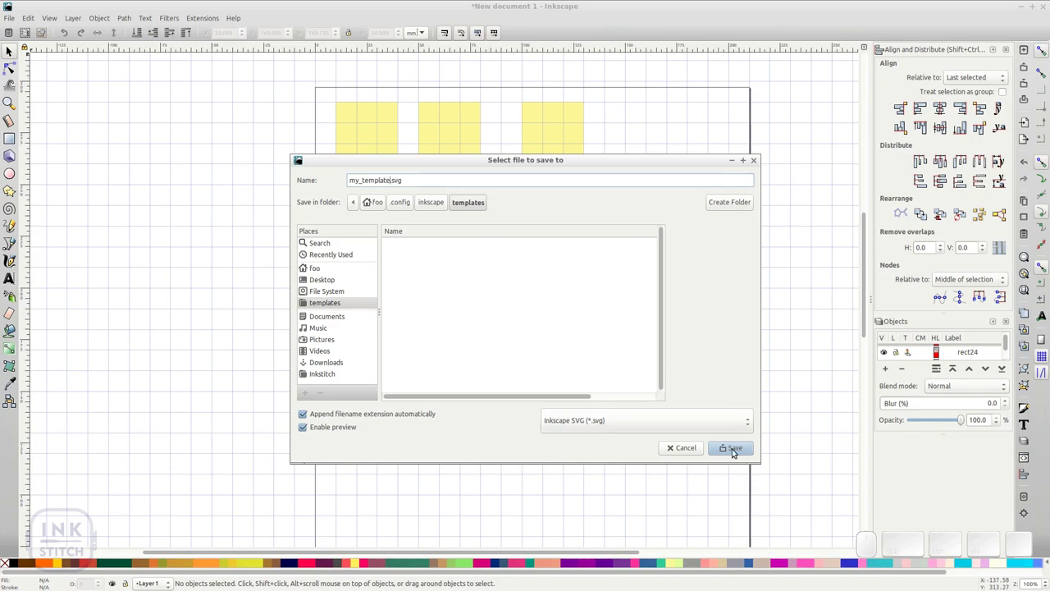
{"action": "left_click", "coordinate": [733, 448]}
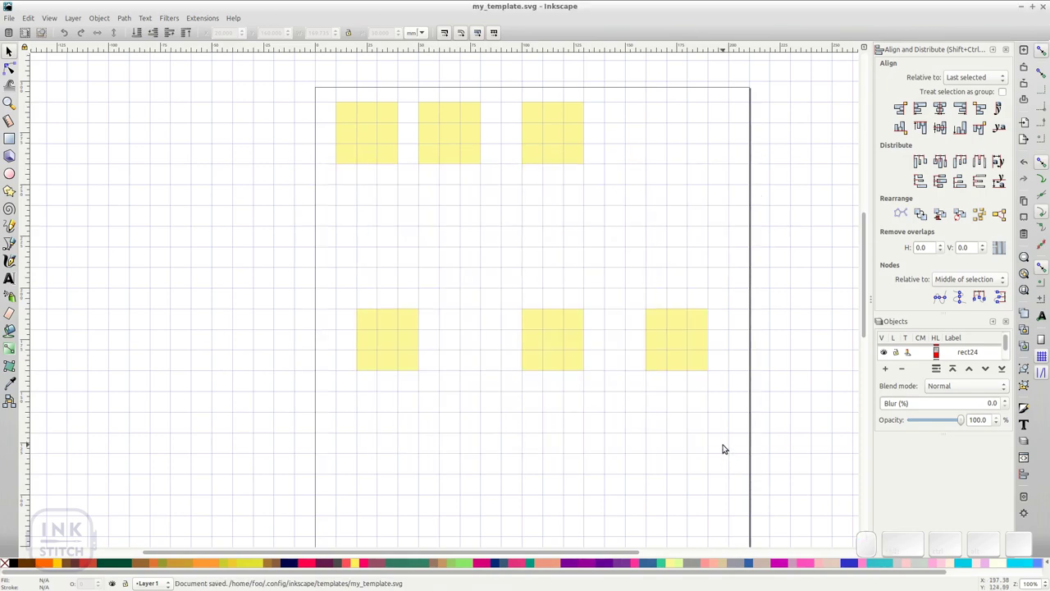
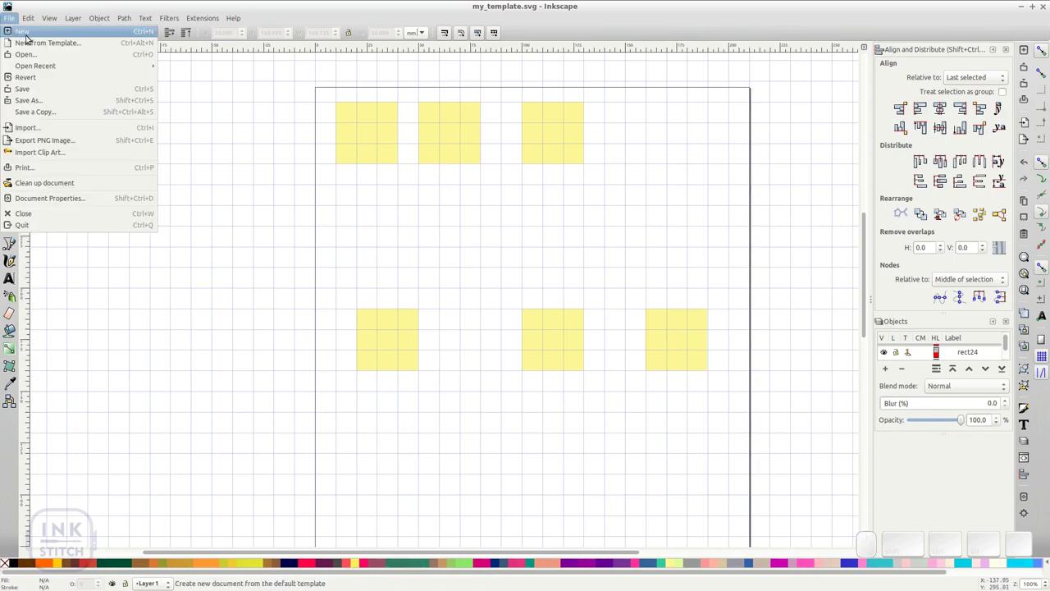
Step: Create a new document from the saved 'my' template with the same squares and grid
{"action": "left_click", "coordinate": [91, 43]}
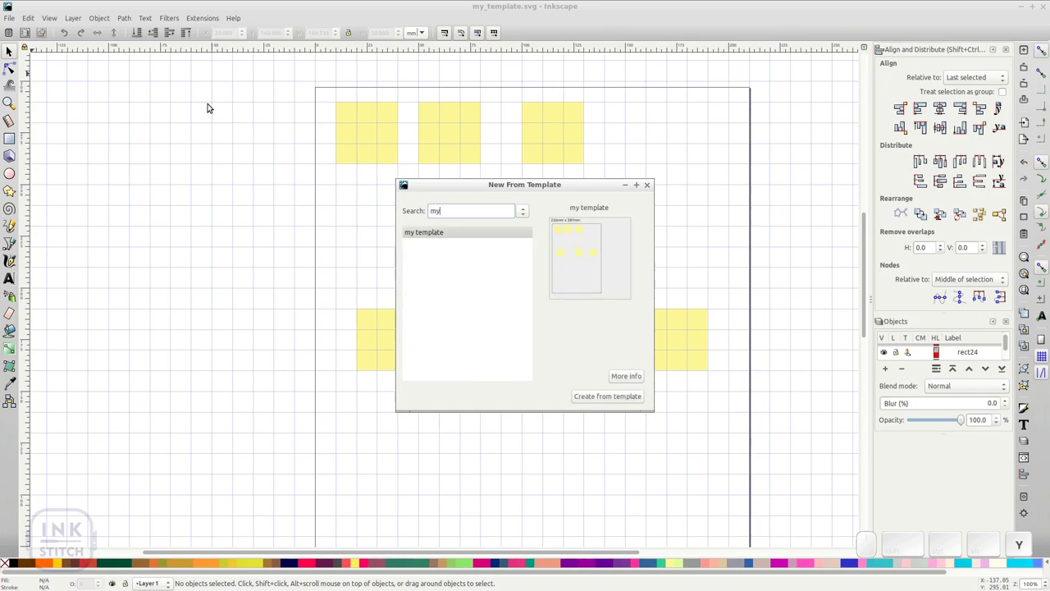
{"action": "left_click", "coordinate": [437, 233]}
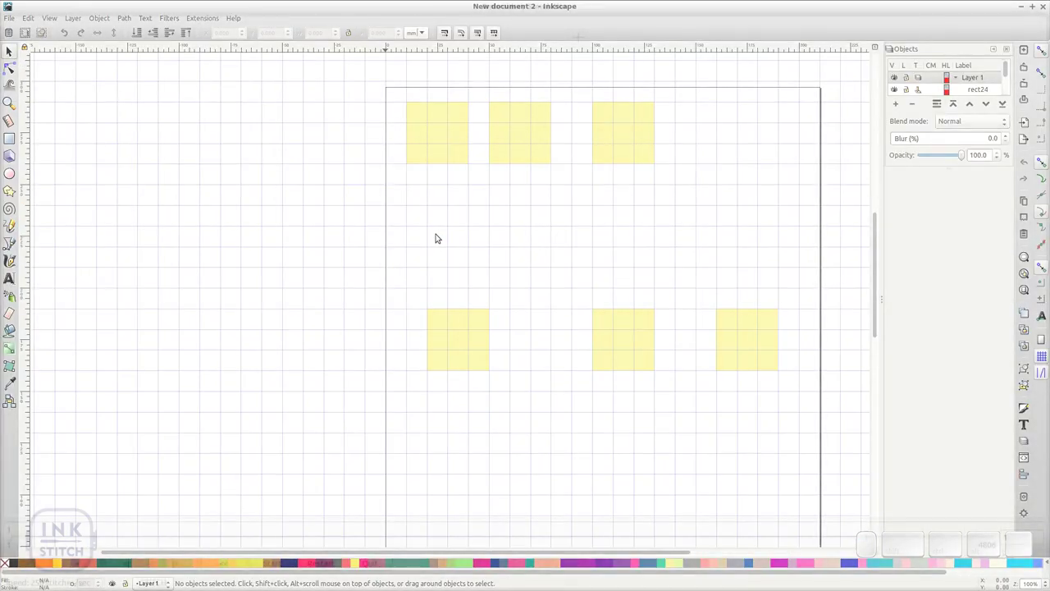